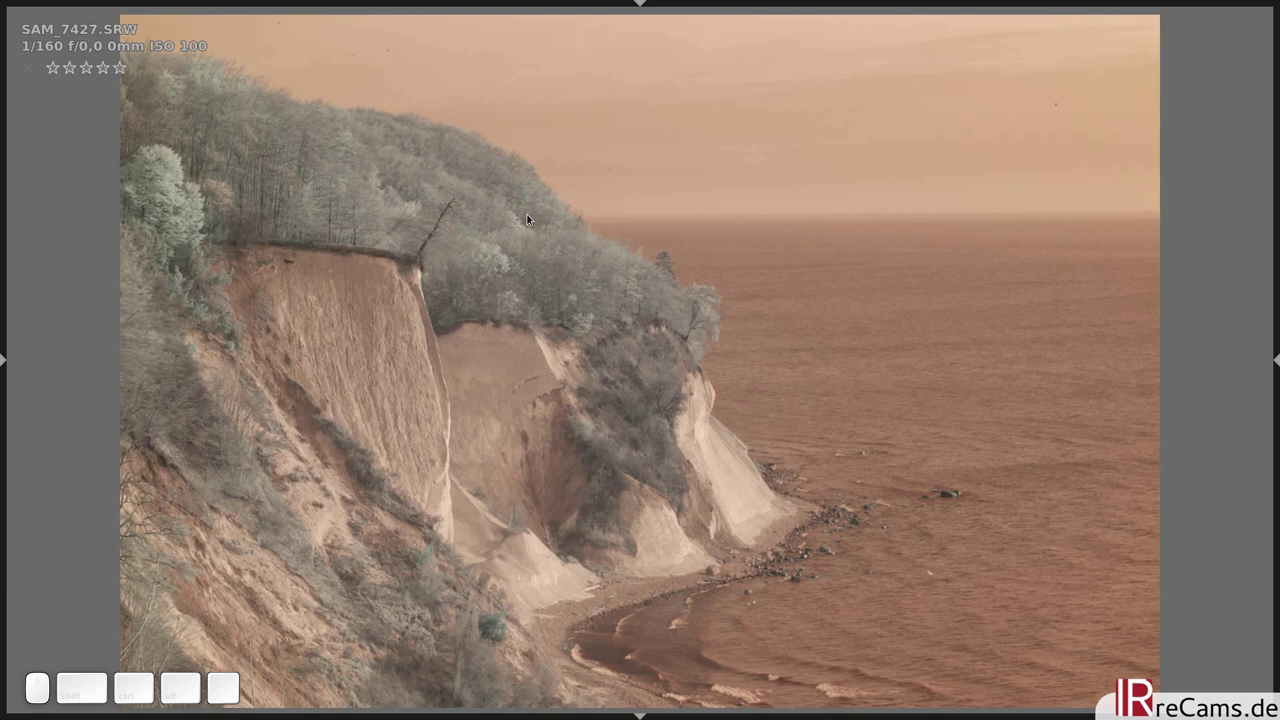
- Leave the full preview, select the SAM_7427 cliff photo and duplicate it
key("Tab")
scroll("down", 3)
left_click(512, 186)
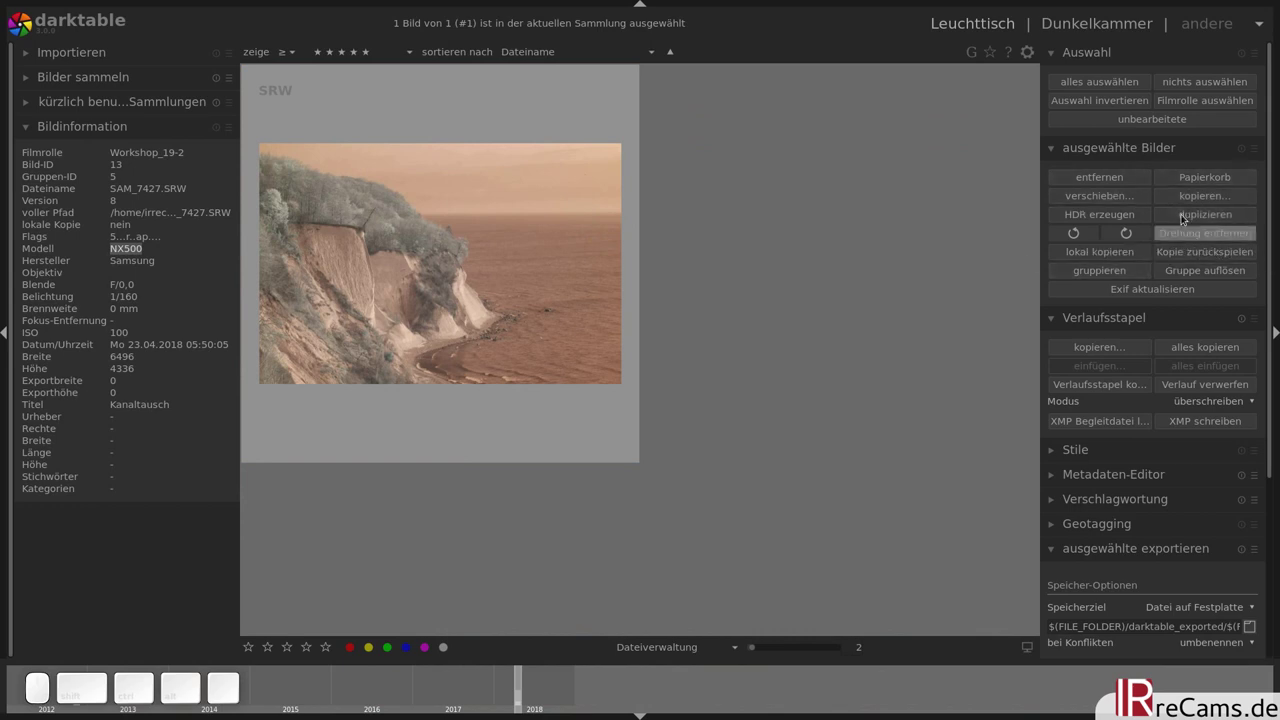
left_click(1182, 211)
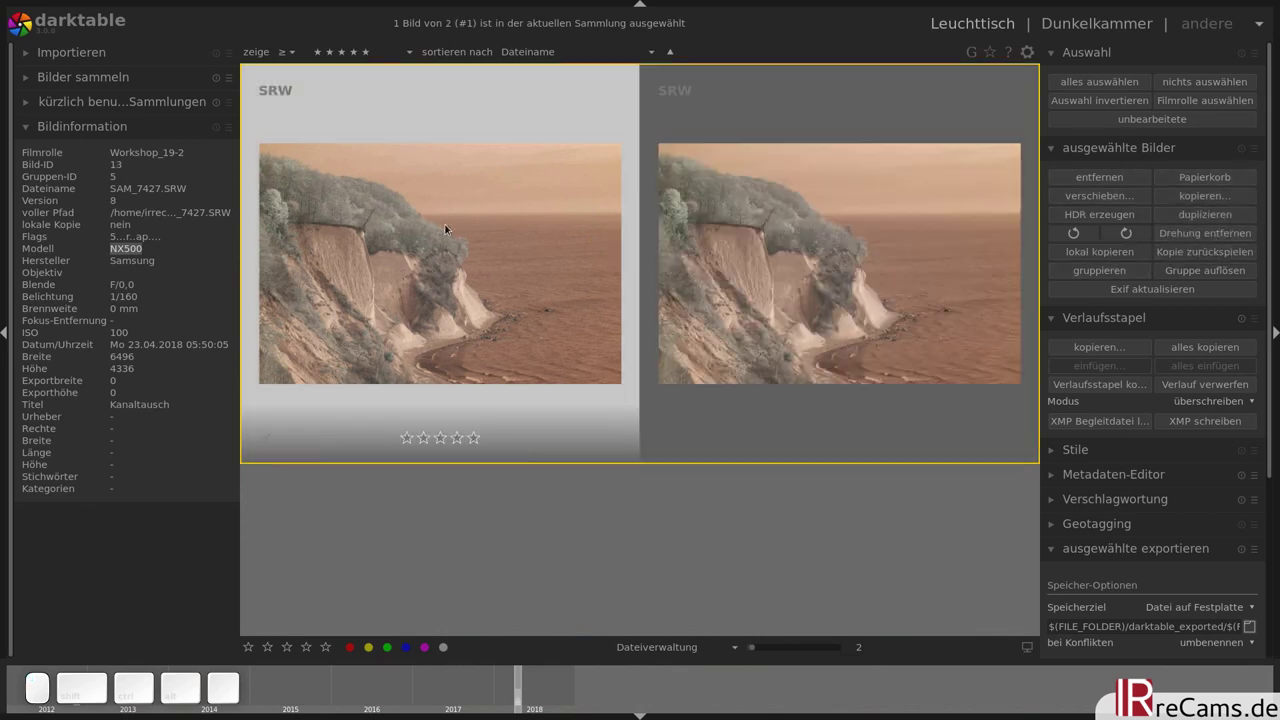
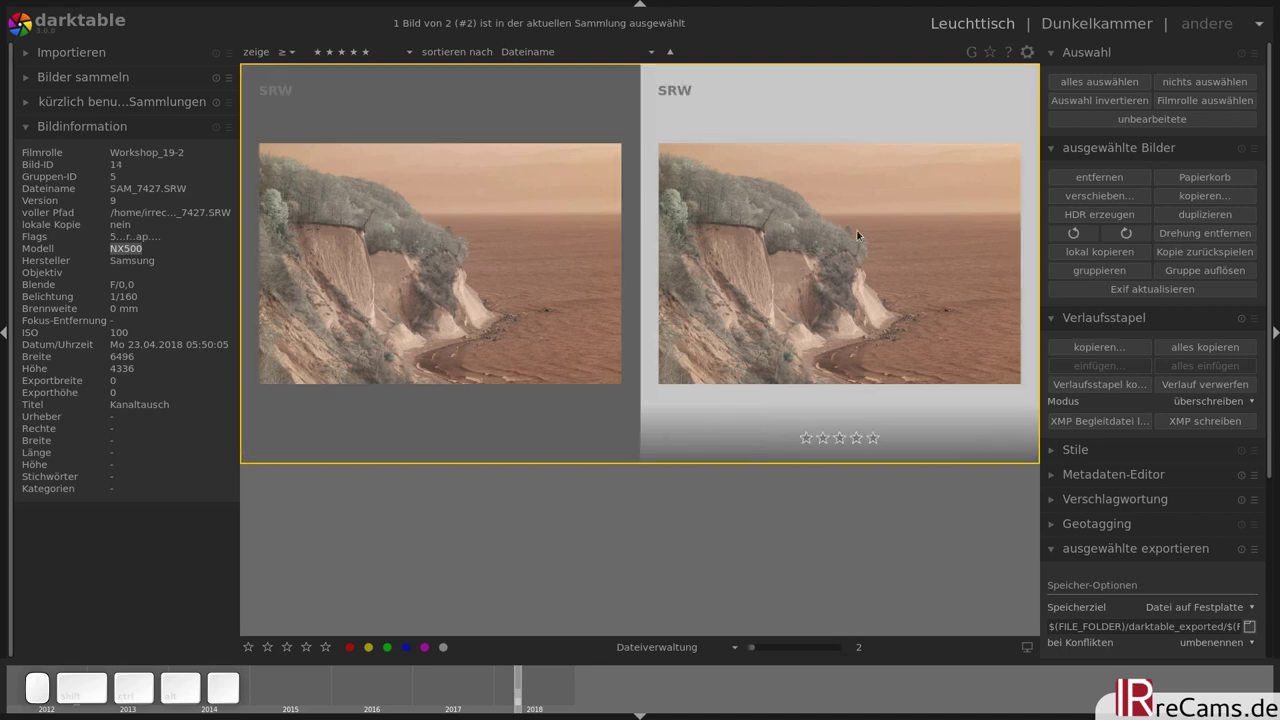
- Open the duplicate in the darkroom and set the white balance preset to manual
left_click(848, 238)
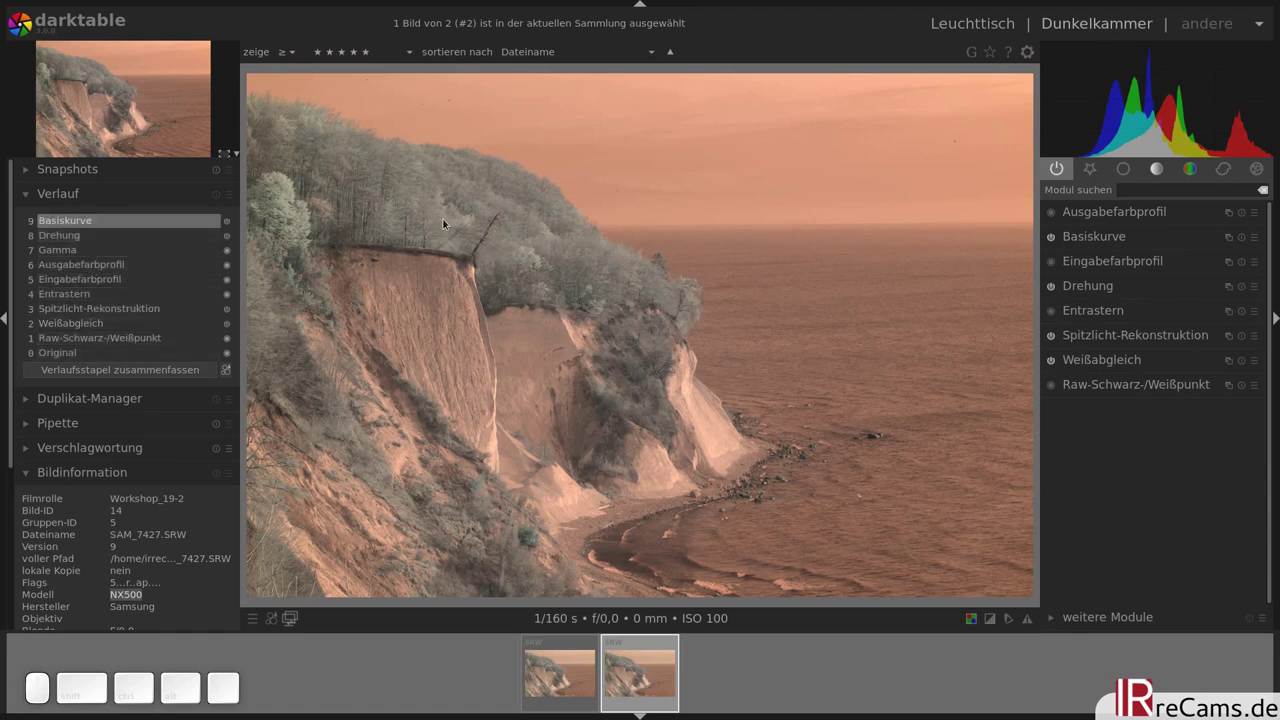
left_click(1095, 171)
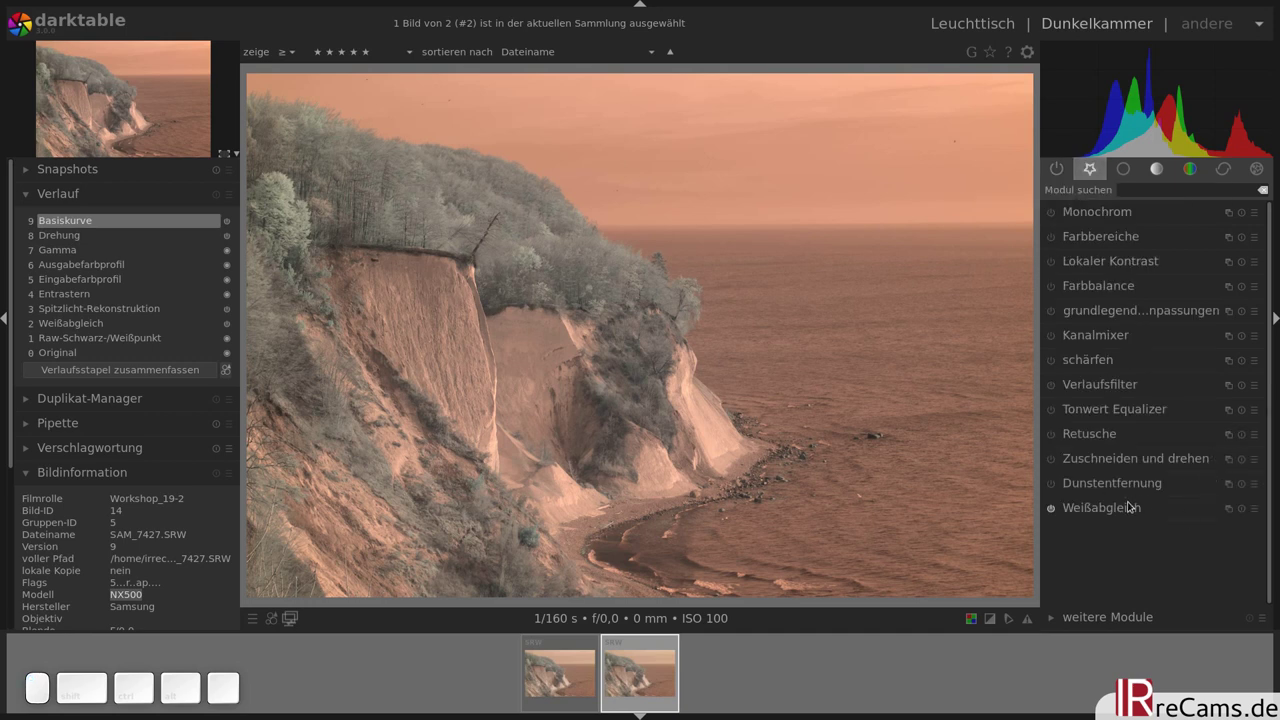
left_click(1129, 512)
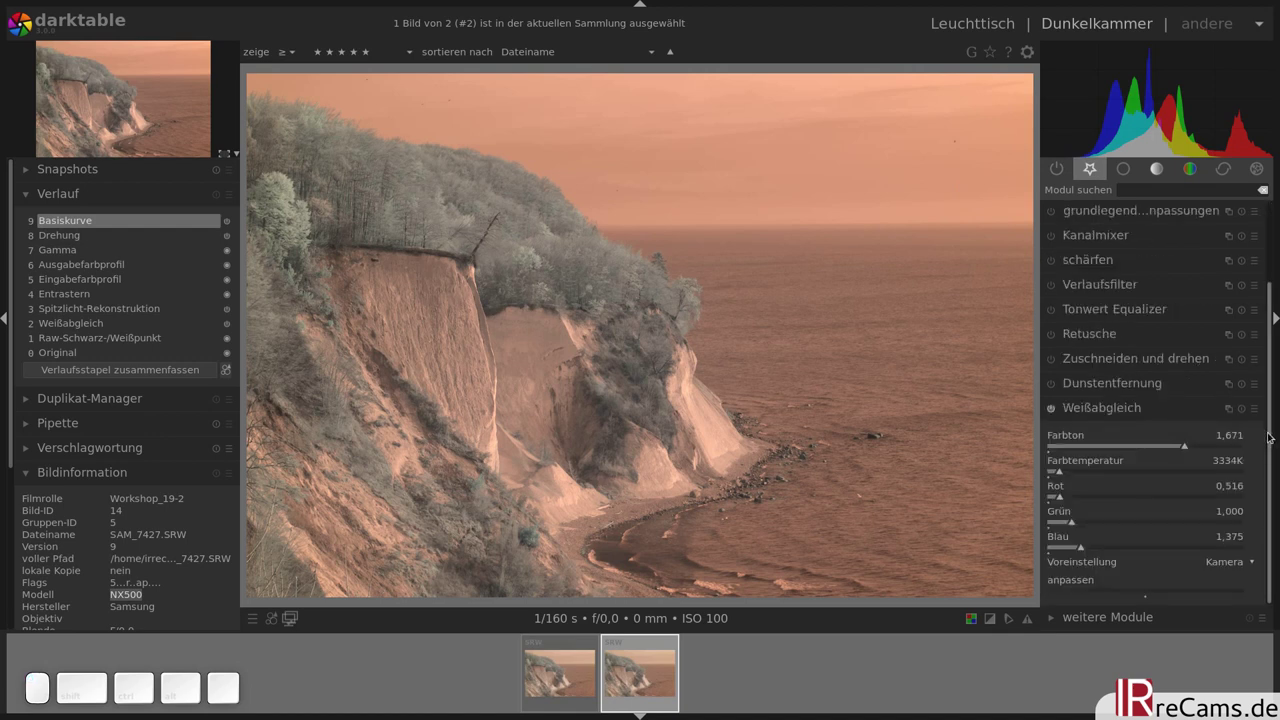
left_click(1271, 428)
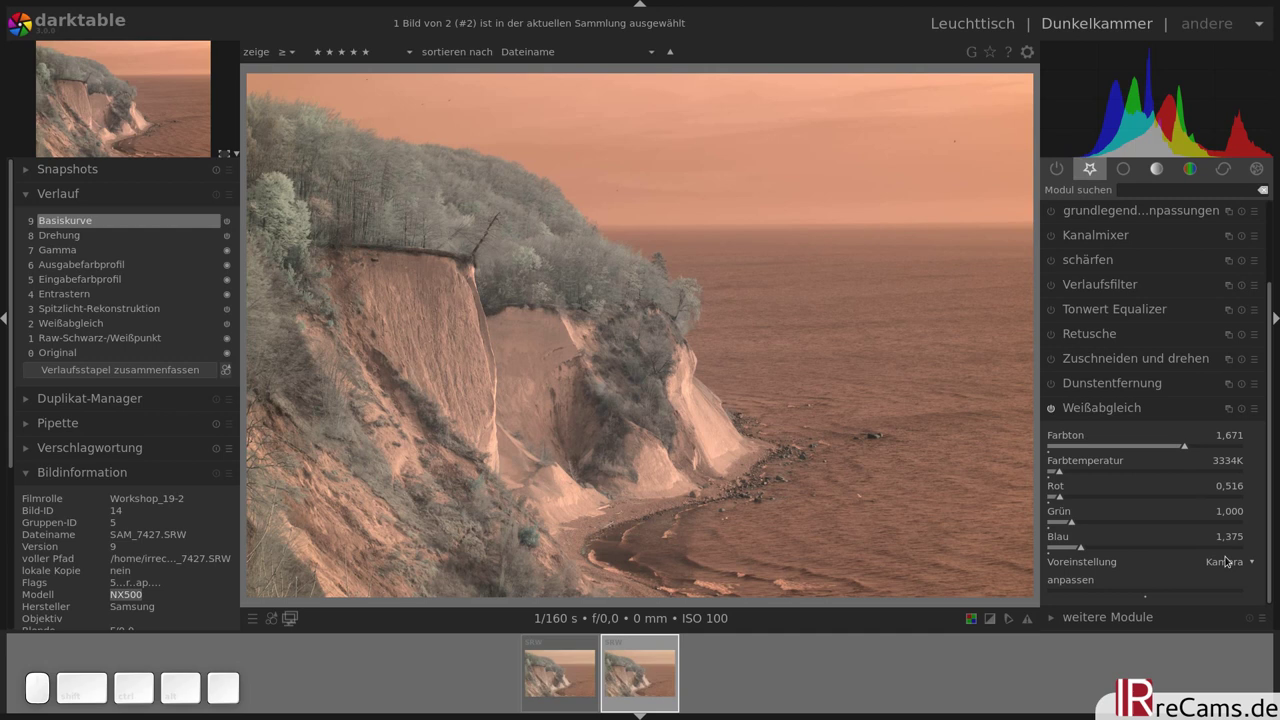
left_click(1227, 567)
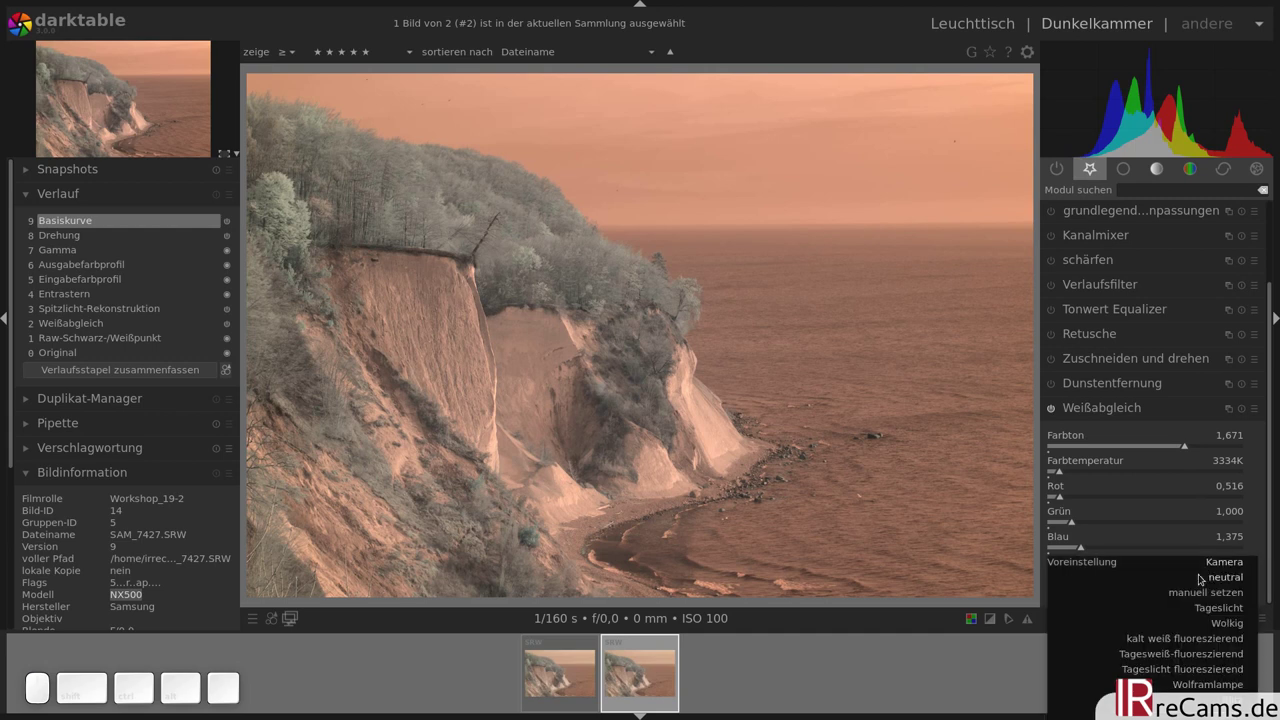
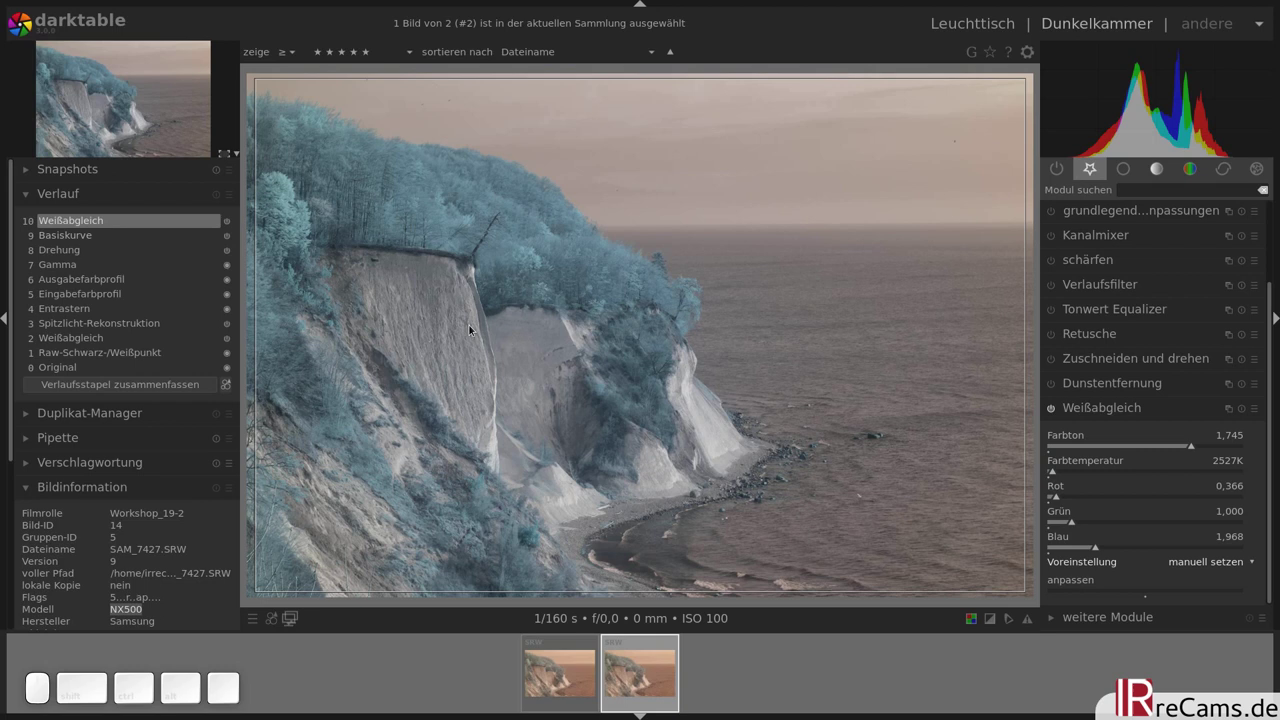
- Sample white balance from the white cliff face, giving roughly 2600 K
left_click_drag(425, 302, 468, 368)
left_click_drag(447, 334, 550, 347)
left_click_drag(518, 332, 548, 348)
left_click_drag(516, 357, 539, 394)
left_click_drag(508, 346, 527, 375)
left_click_drag(427, 308, 472, 361)
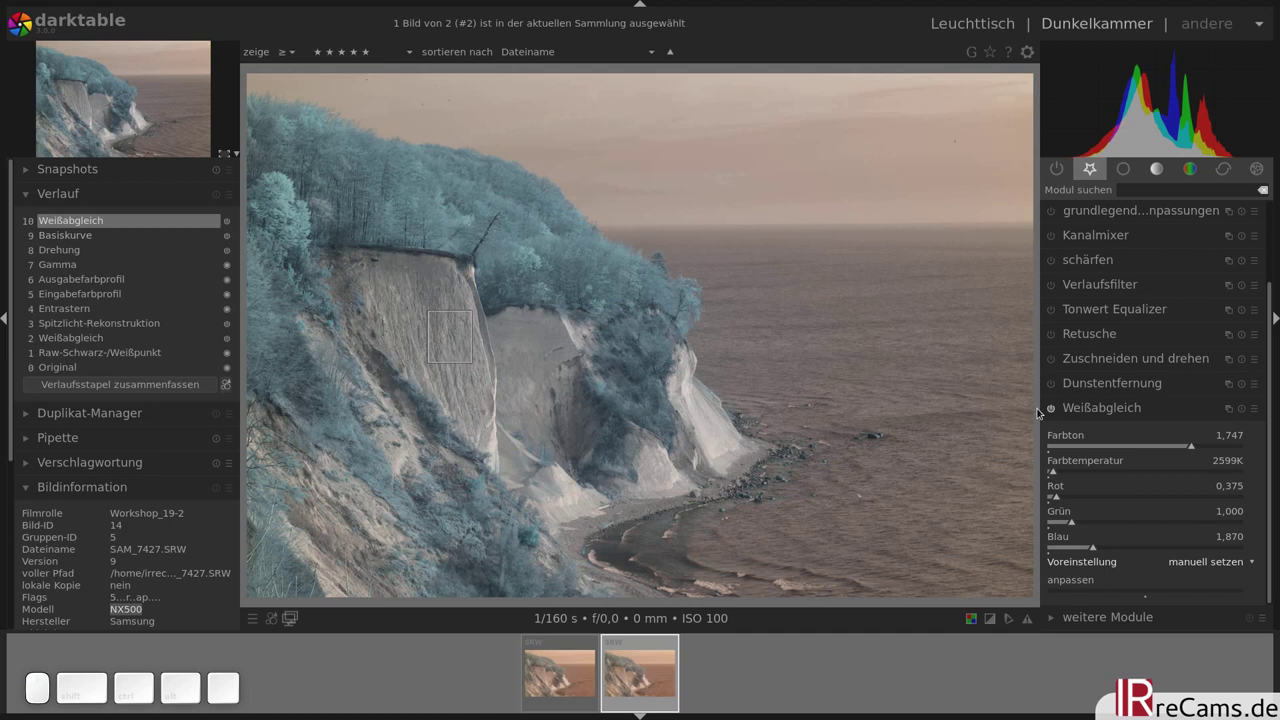
- Raise exposure via the histogram for deeper contrast and start the crop-and-rotate tool
left_click(1070, 413)
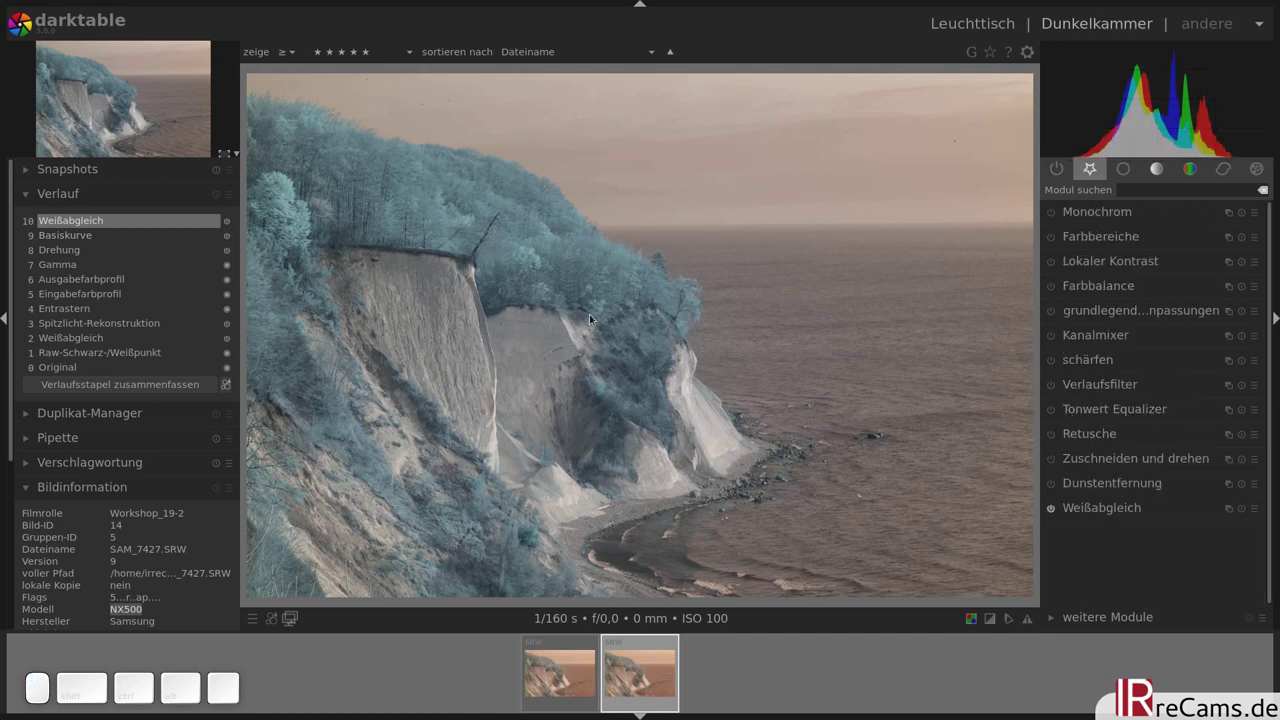
scroll("up", 3)
scroll("up", 3)
scroll("down", 3)
scroll("down", 3)
scroll("down", 3)
scroll("down", 3)
scroll("down", 3)
scroll("down", 3)
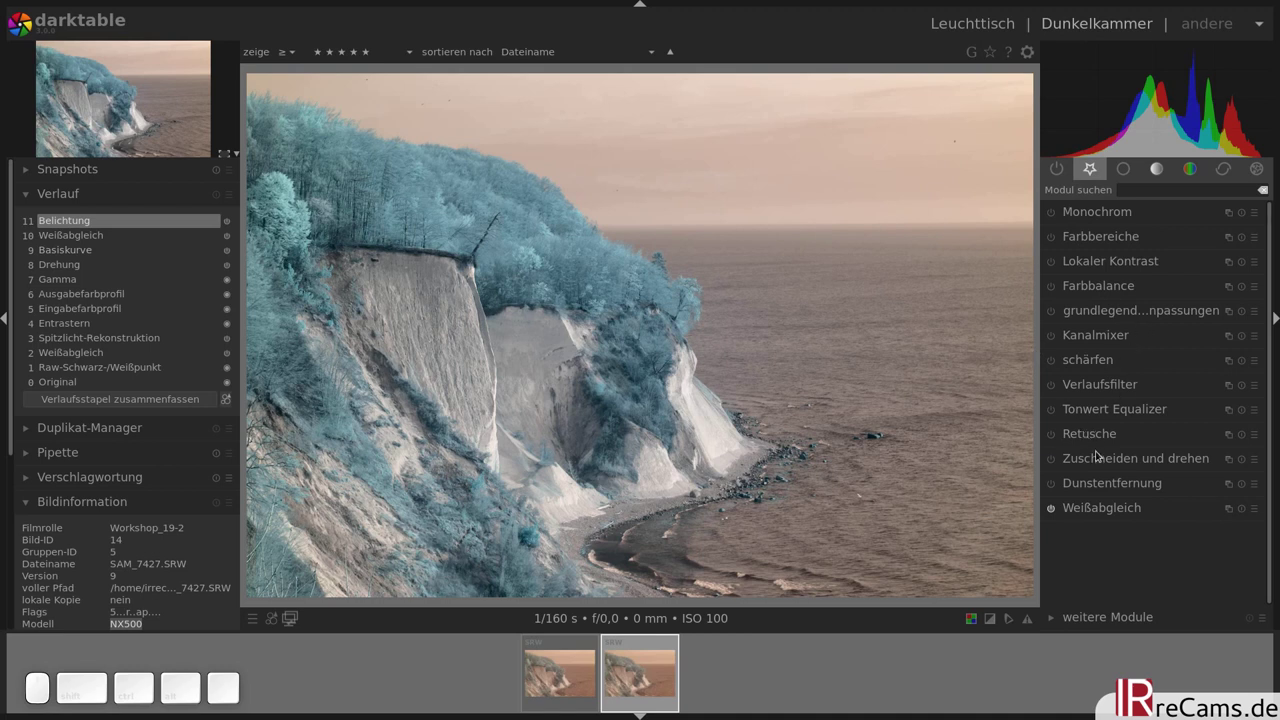
left_click(1099, 459)
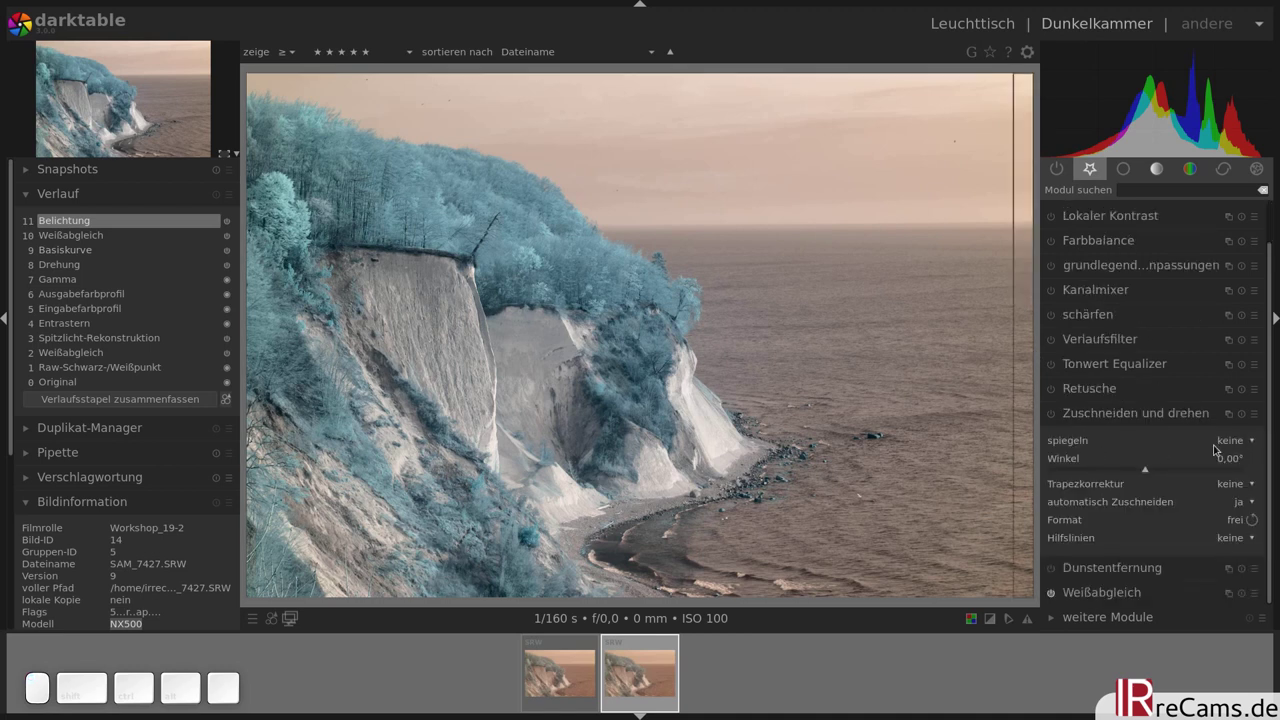
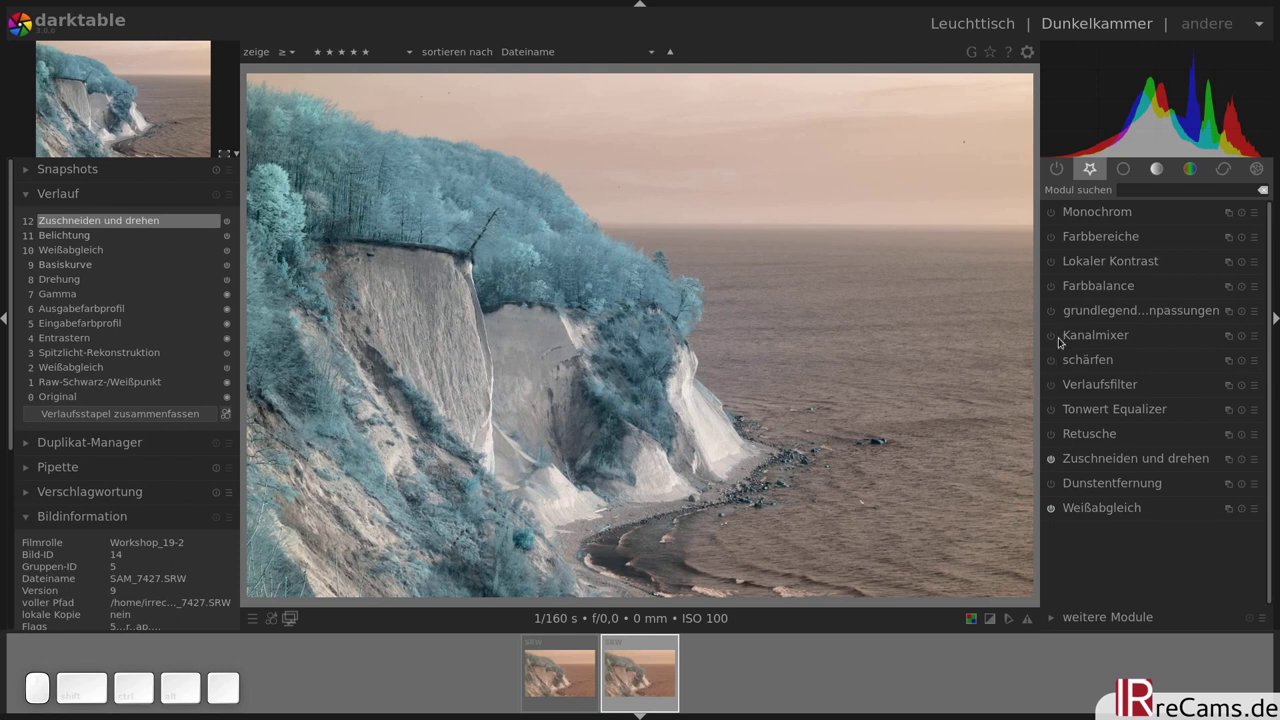
- Switch on local contrast and check clipping with the overexposure indicator
left_click(1057, 487)
left_click(1057, 269)
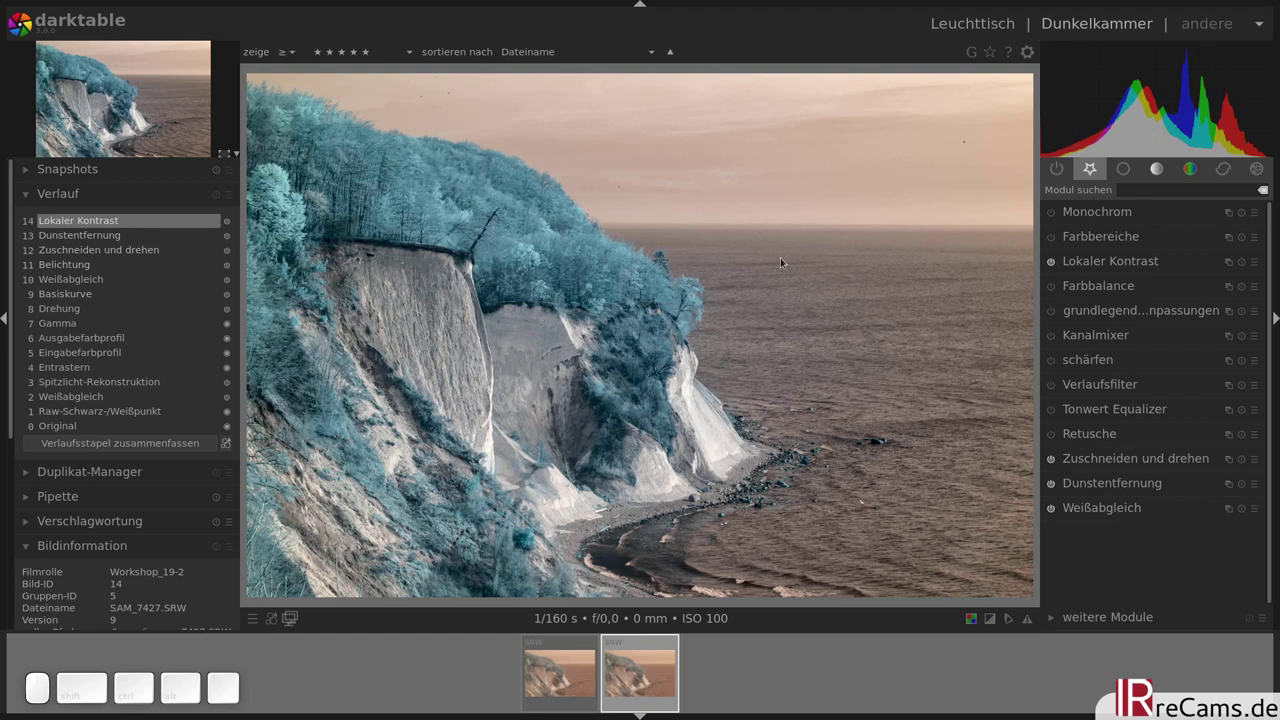
key("o")
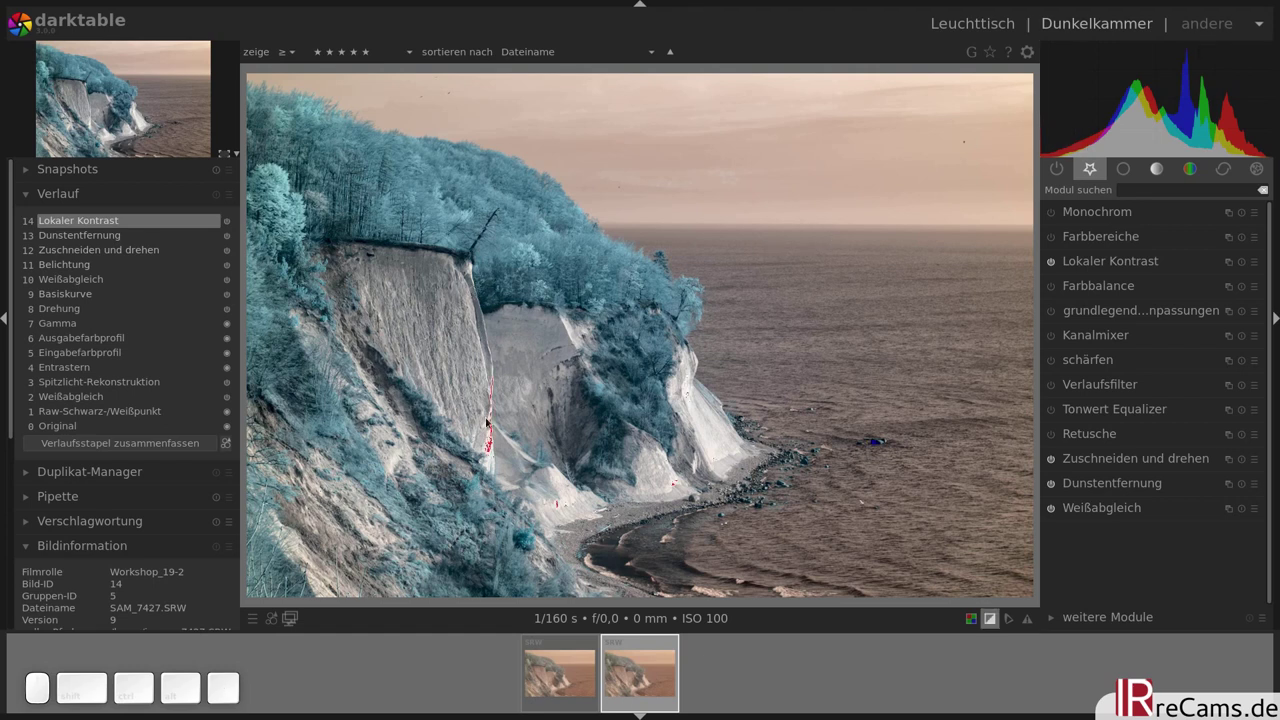
key("o")
- Raise the exposure a little further over the histogram
middle_click(357, 304)
scroll("up", 3)
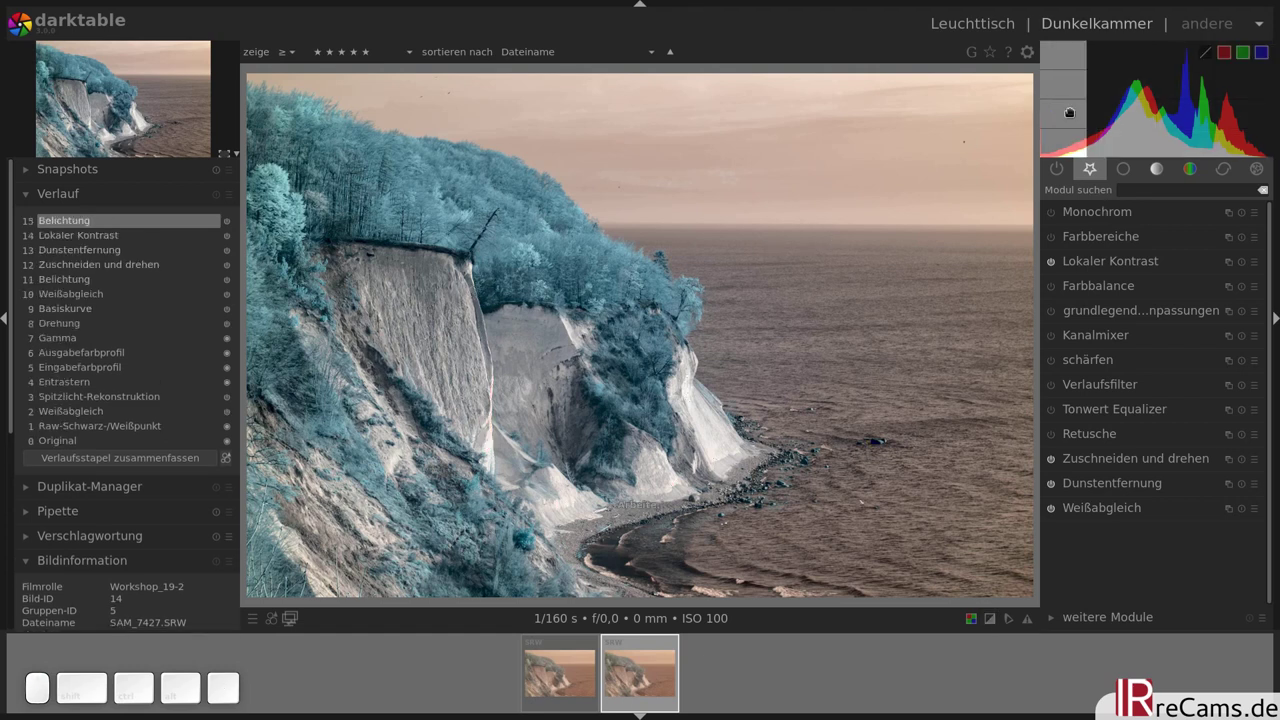
scroll("up", 3)
scroll("up", 3)
scroll("up", 3)
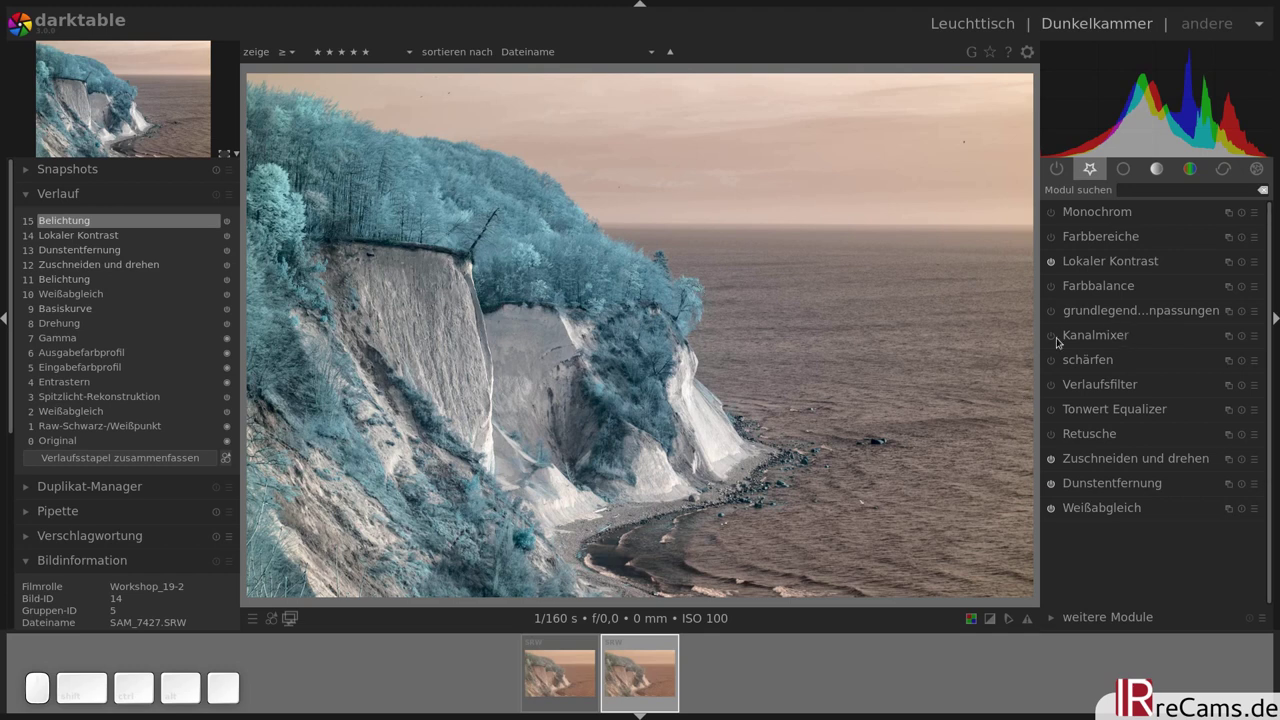
- Swap red and blue in the channel mixer so the foliage turns golden and the sky blue
left_click(1088, 340)
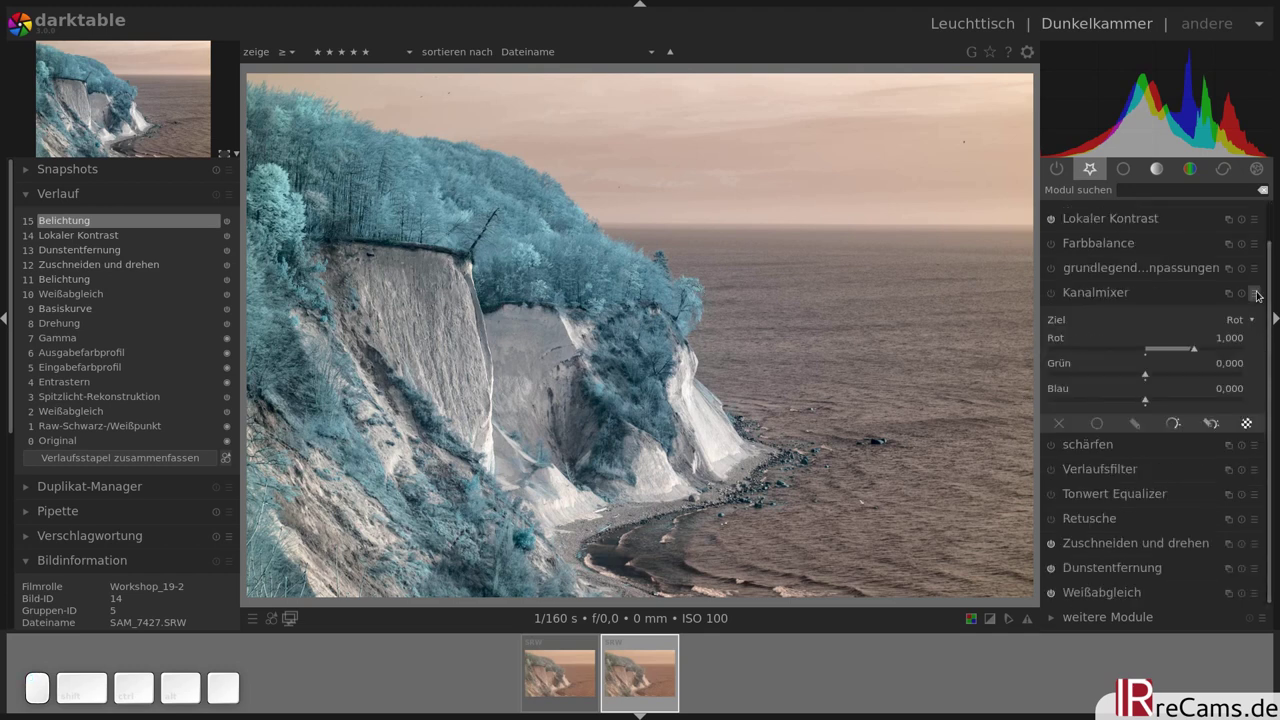
left_click(1259, 295)
left_click(1180, 512)
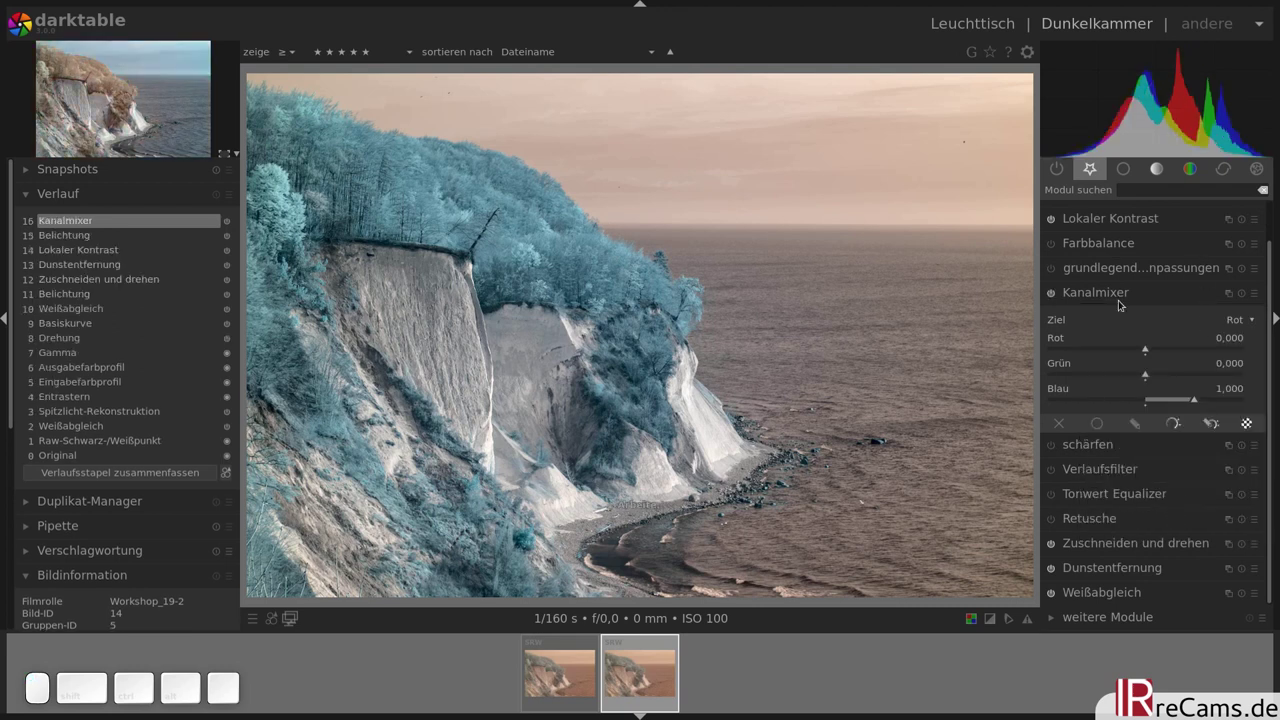
left_click(1127, 298)
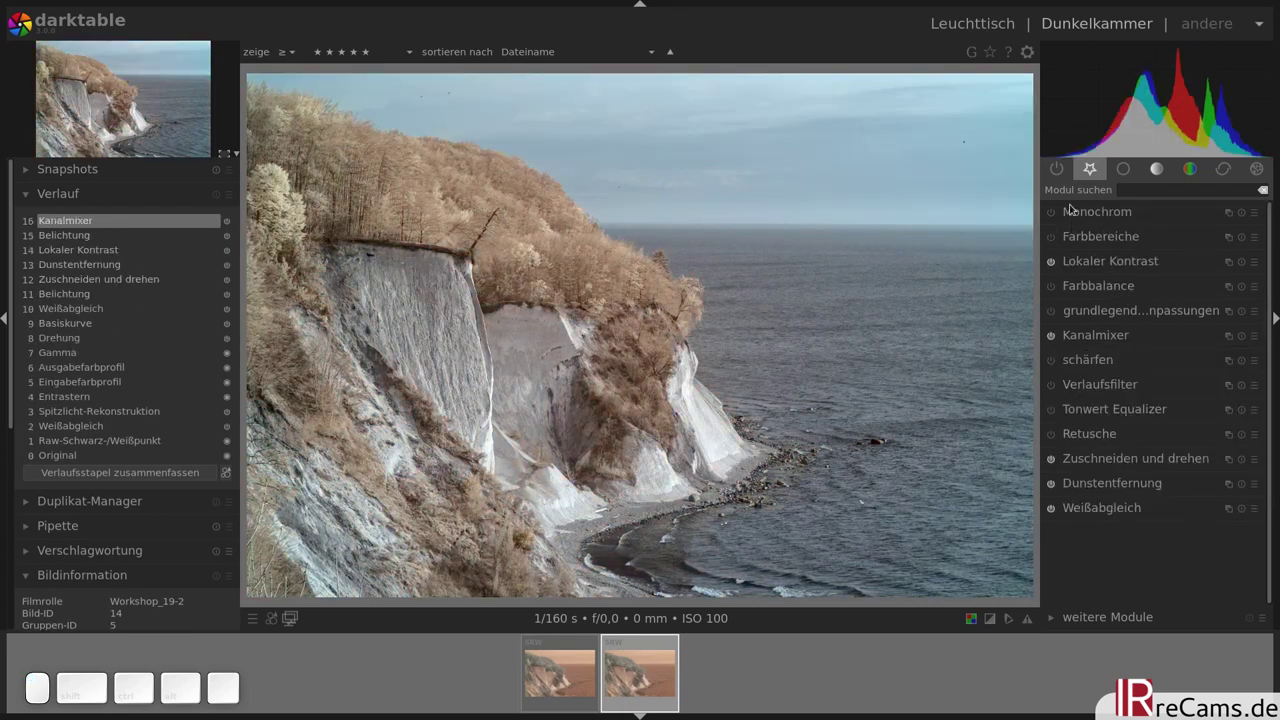
- Move the channel mixer below the input colour profile in the active modules list
left_click(1055, 181)
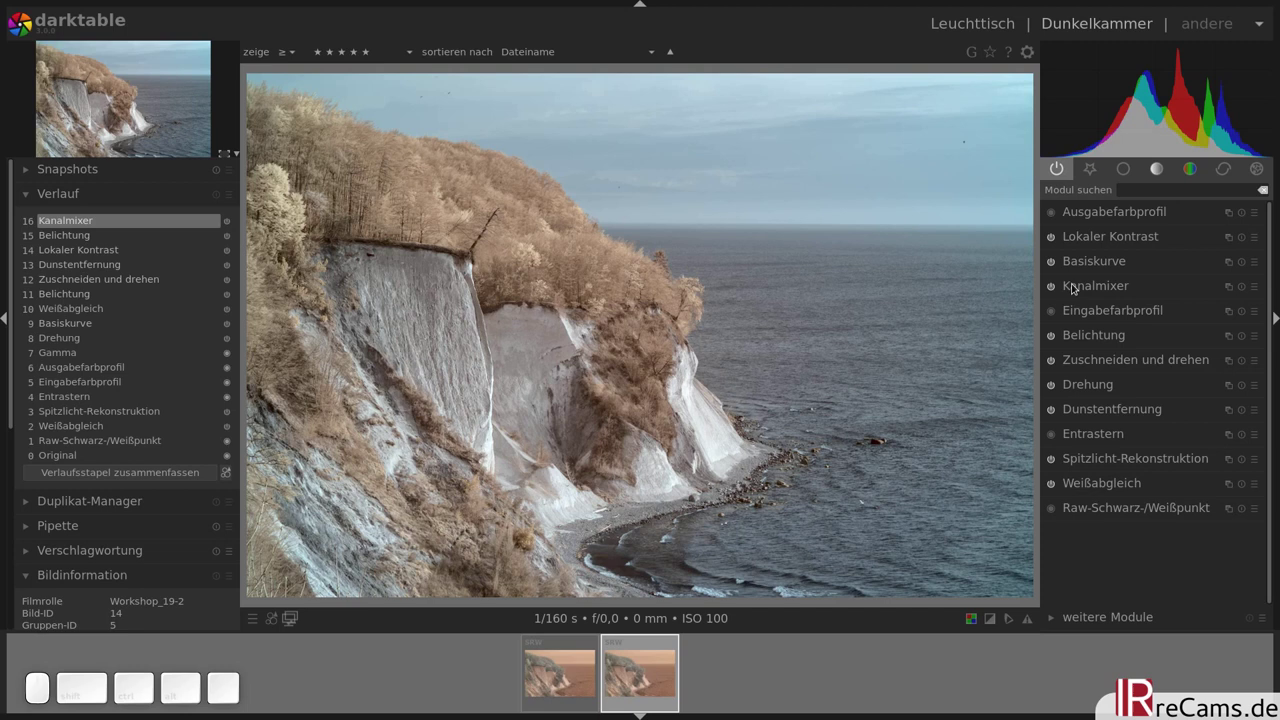
left_click_drag(1075, 288, 1083, 318)
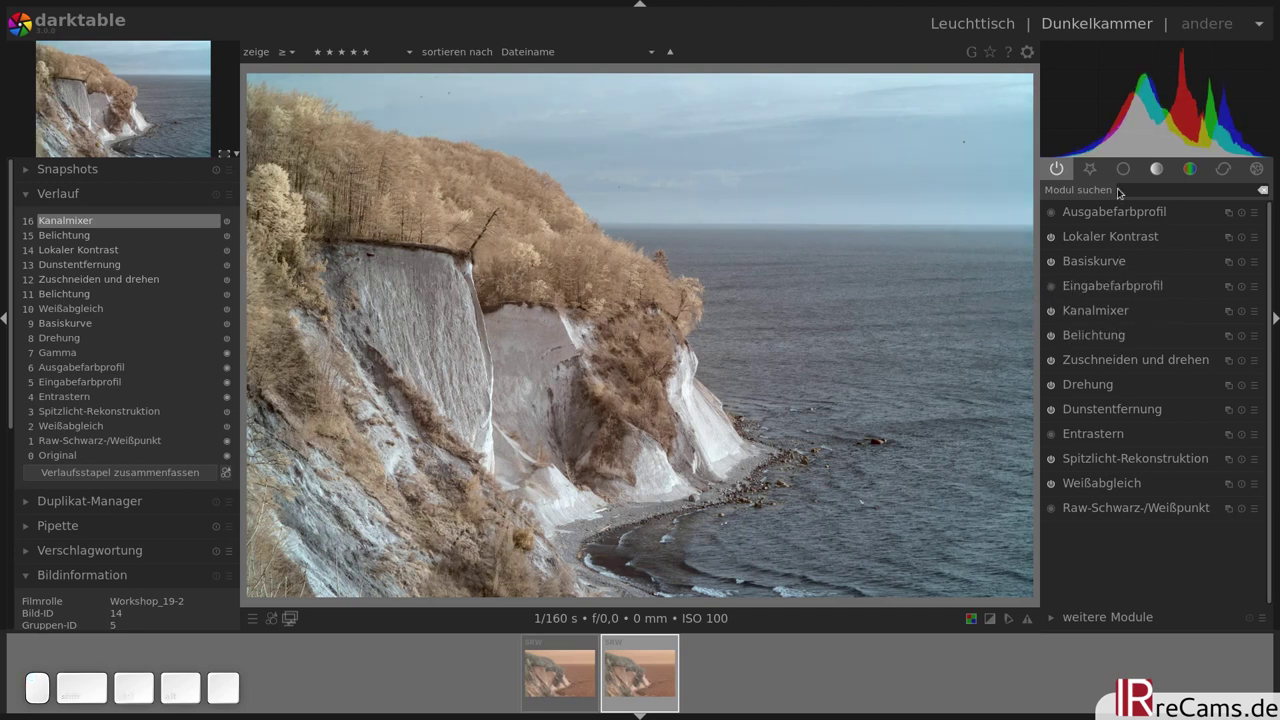
left_click(1091, 176)
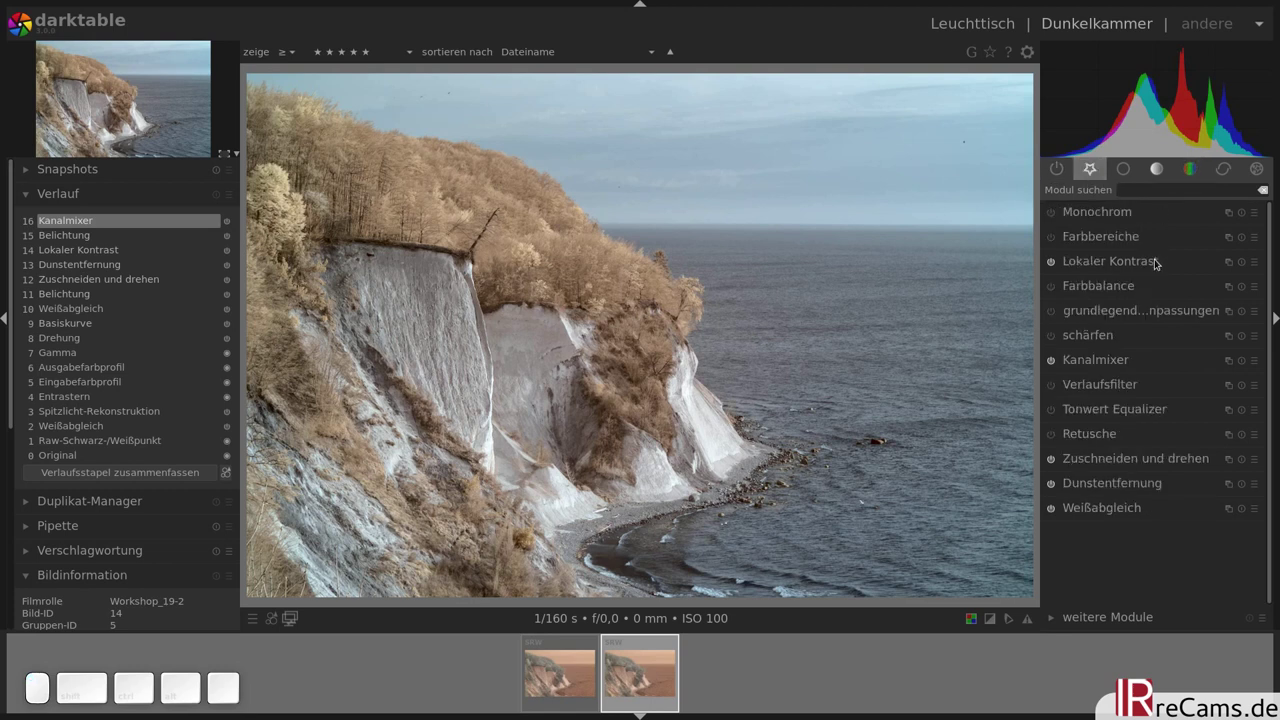
- Set saturation to 1.00 and contrast to 0.15 in basic adjustments, checking clipping
left_click(1107, 313)
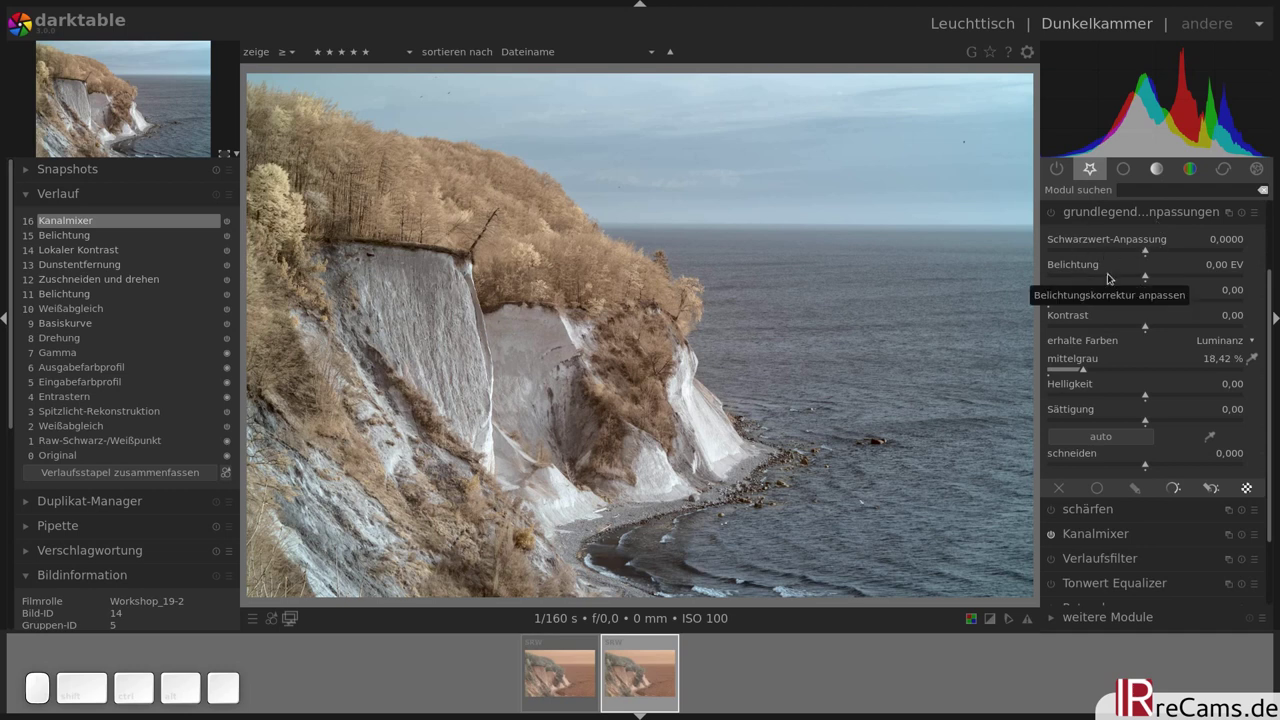
left_click_drag(1147, 420, 1253, 421)
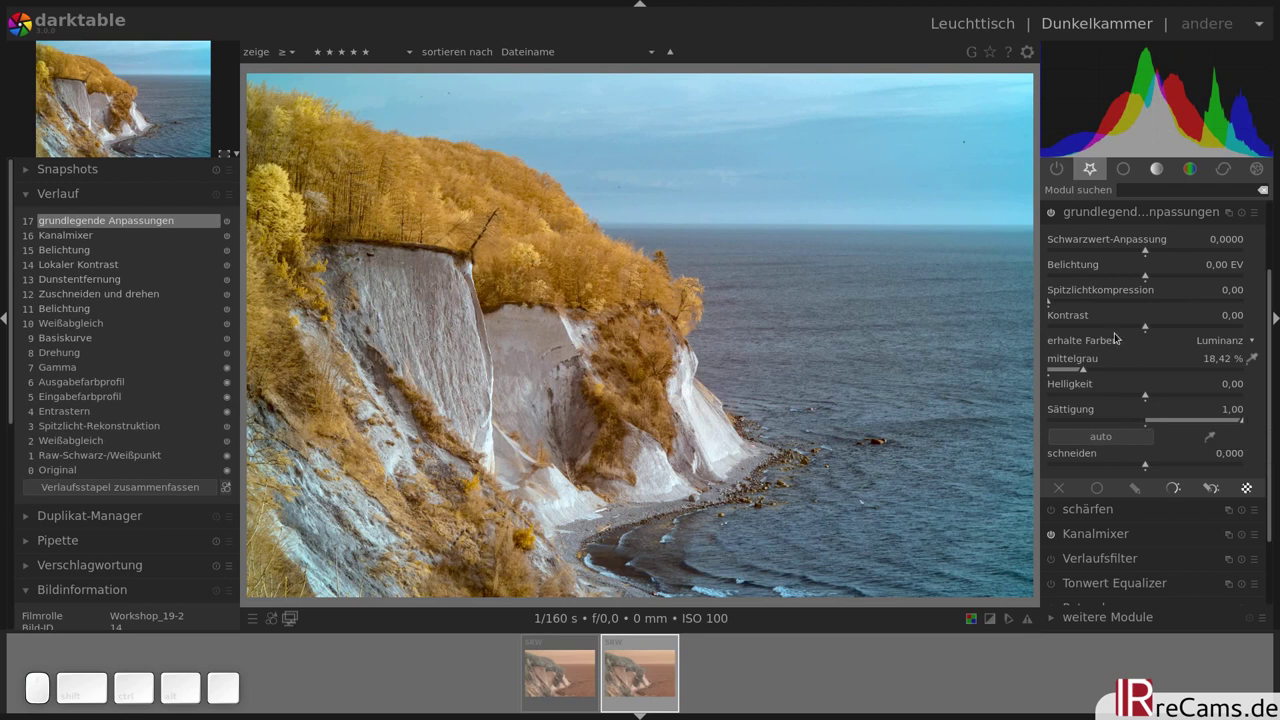
left_click_drag(1151, 354, 1163, 356)
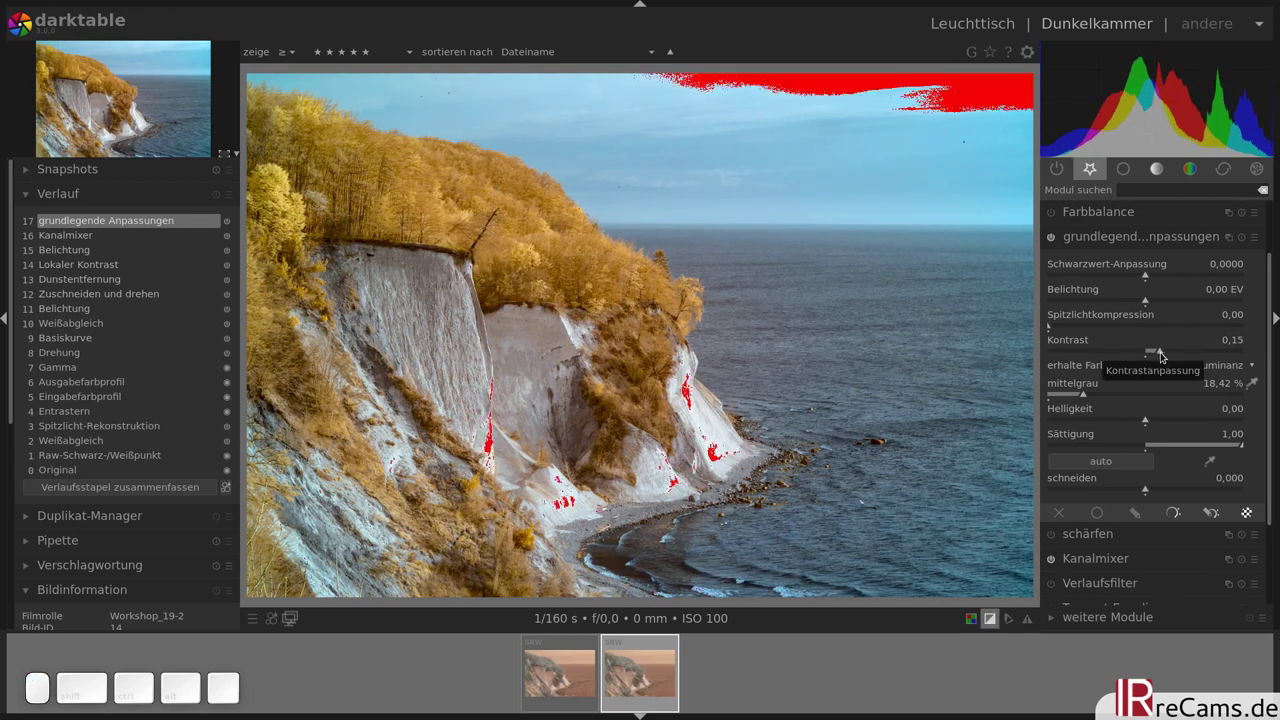
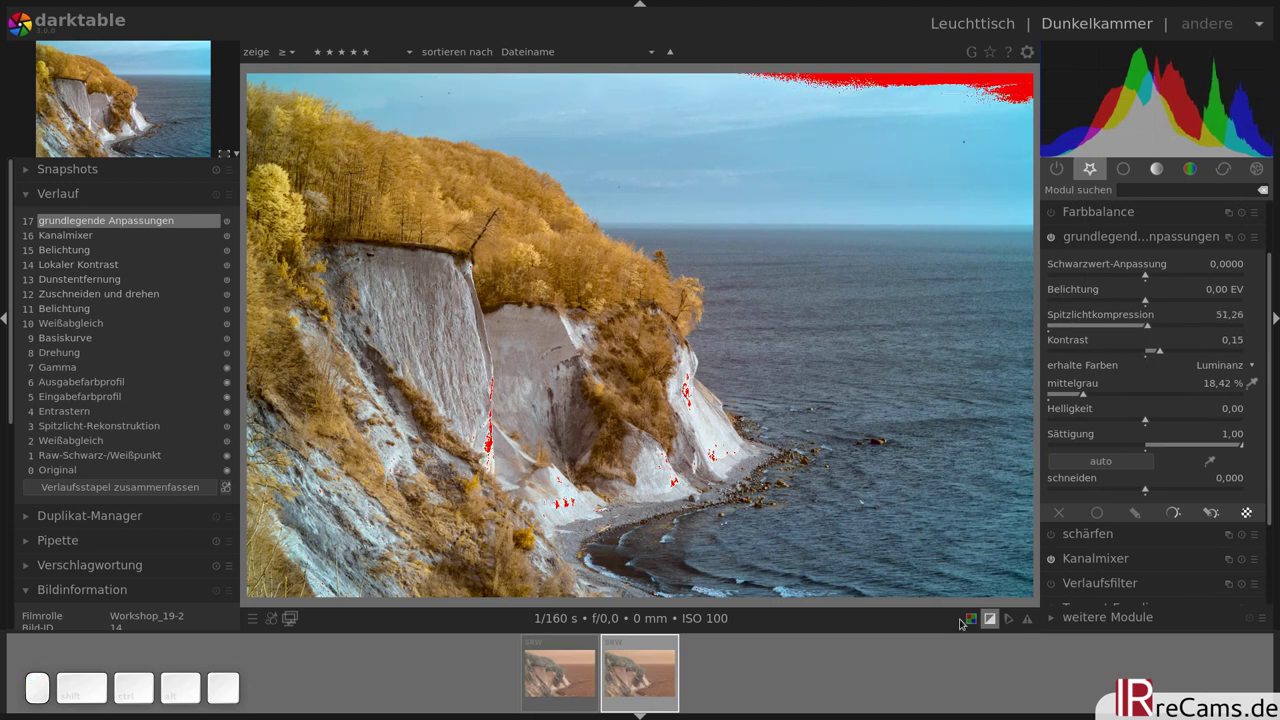
key("o")
key("o")
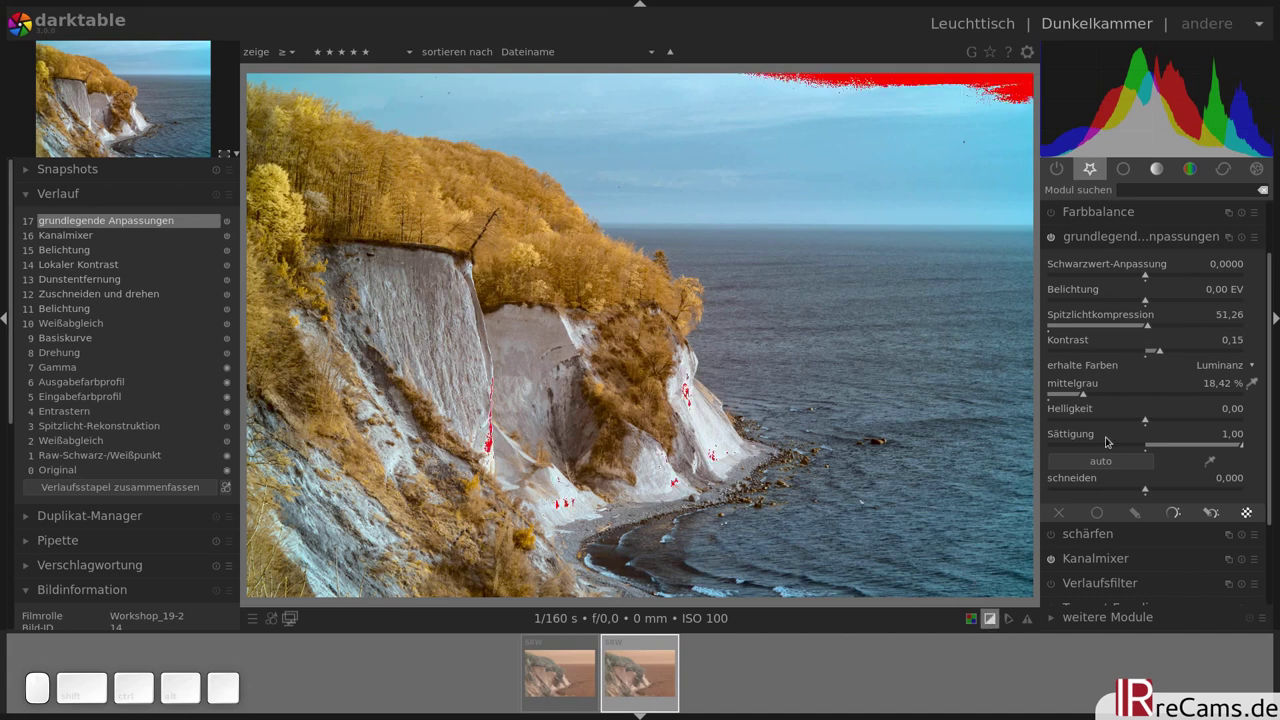
- Compress highlights to 51.26, raise brightness to 0.05 and lower exposure to −0.14 EV
left_click(1151, 421)
scroll("up", 3)
scroll("up", 3)
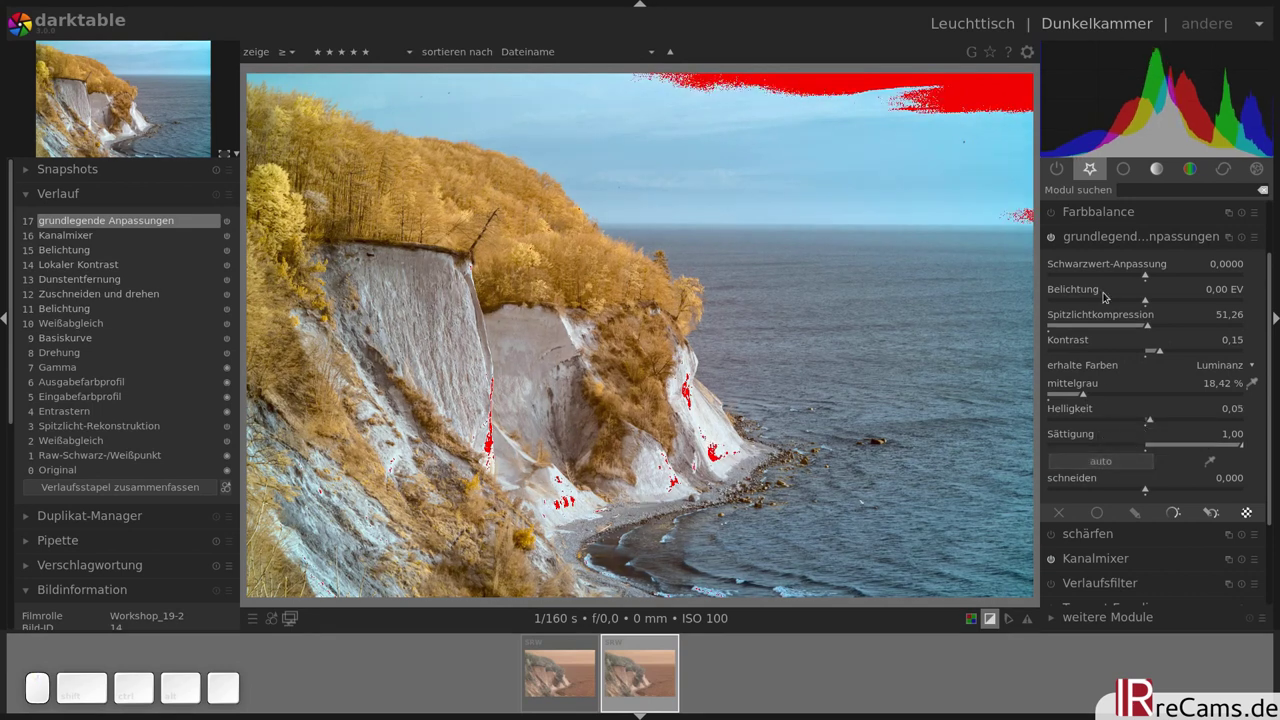
scroll("down", 3)
scroll("down", 3)
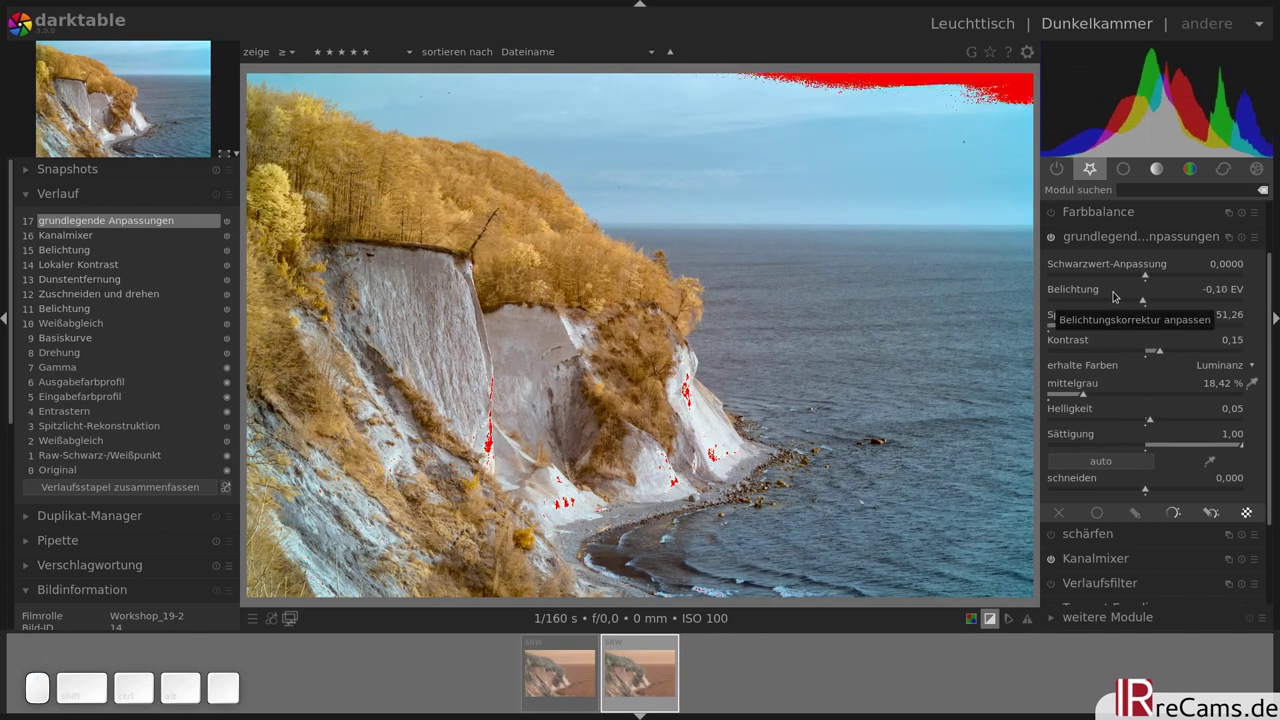
scroll("down", 3)
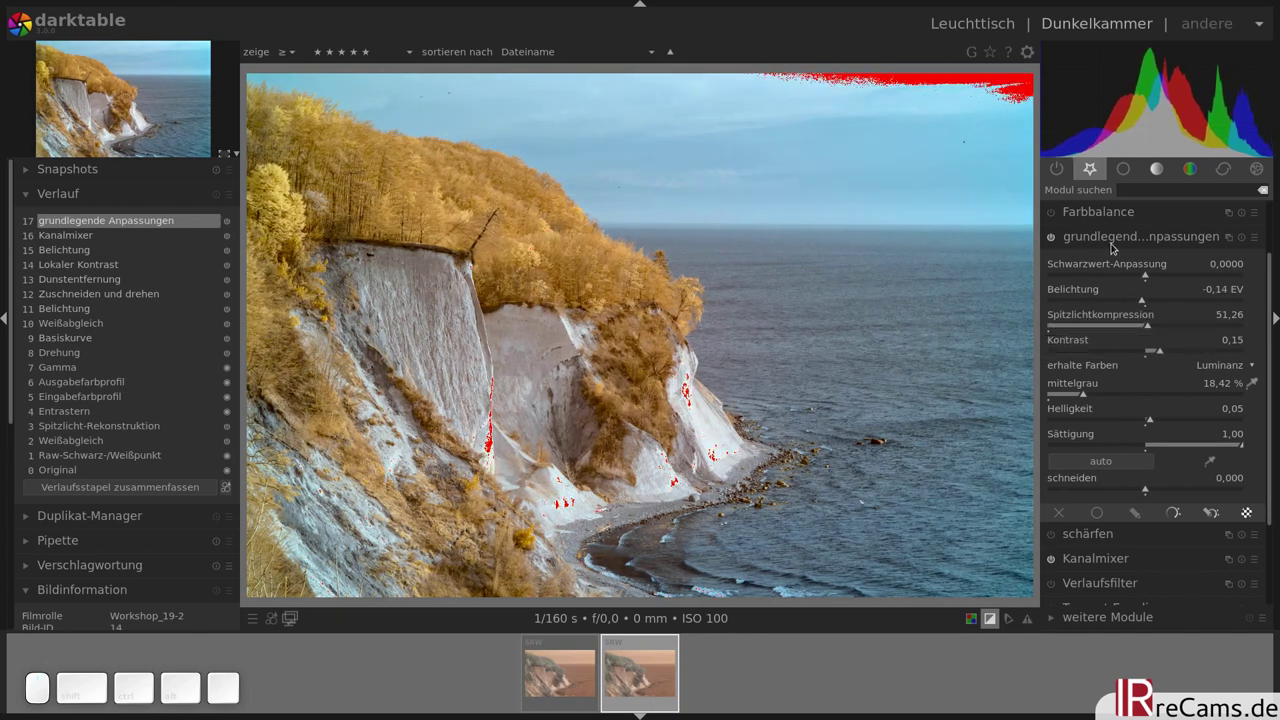
- Enable colour zones, sample the sky and mark its blue hue on the hue curve
left_click(1081, 239)
left_click(1156, 241)
left_click(1233, 242)
left_click(1235, 247)
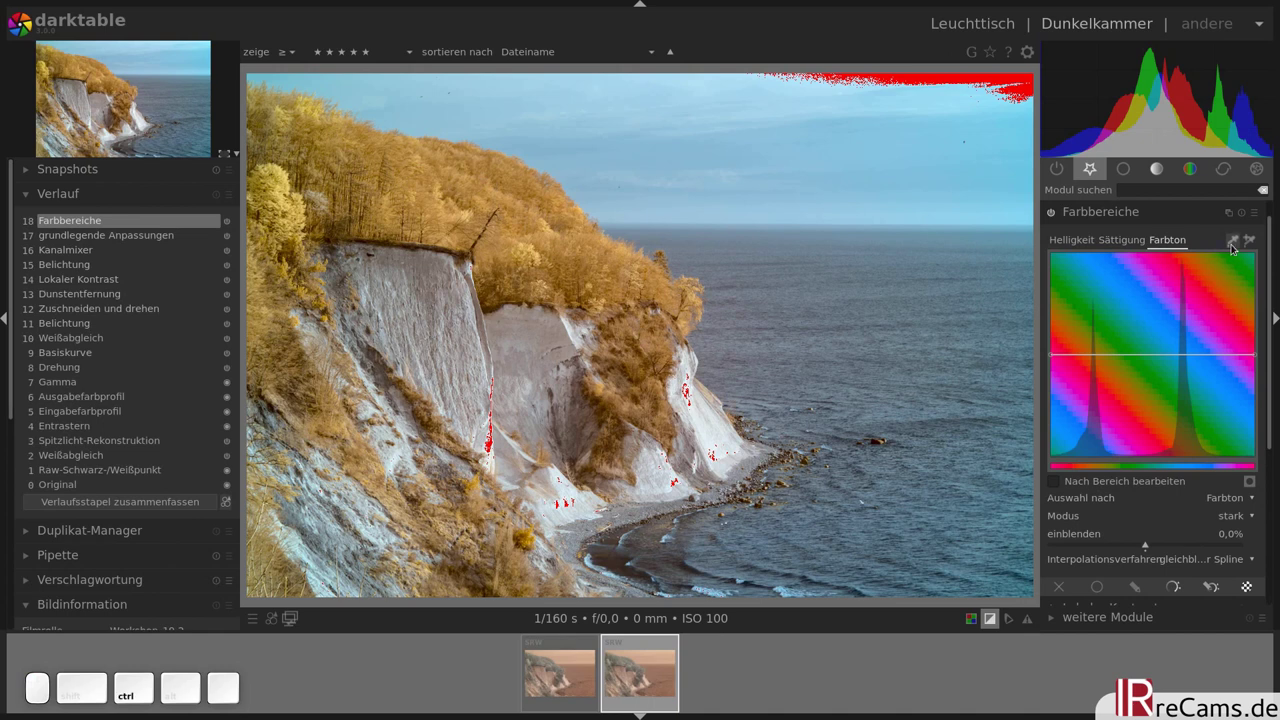
left_click(1232, 240)
left_click_drag(862, 130, 969, 185)
left_click(1195, 355)
left_click(1153, 353)
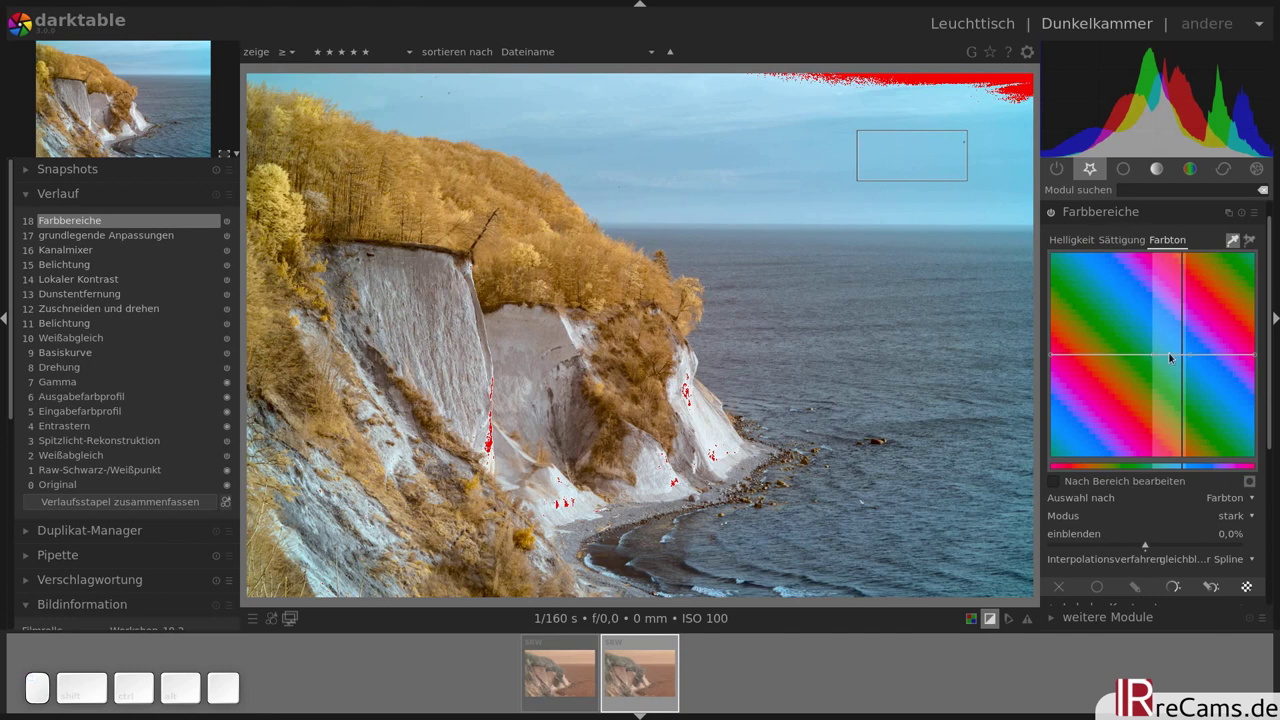
left_click(1170, 352)
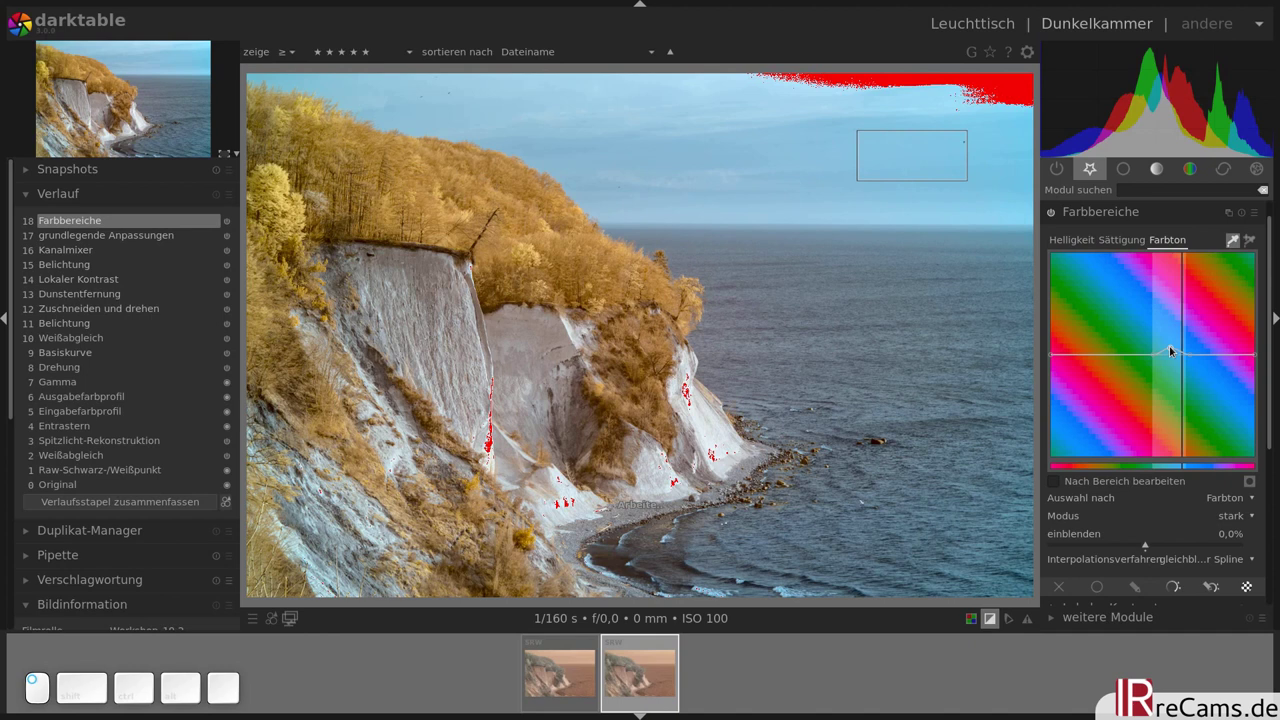
key("o")
- Boost saturation of the sky's blue hues on the saturation curve
left_click(1046, 207)
left_click(1046, 207)
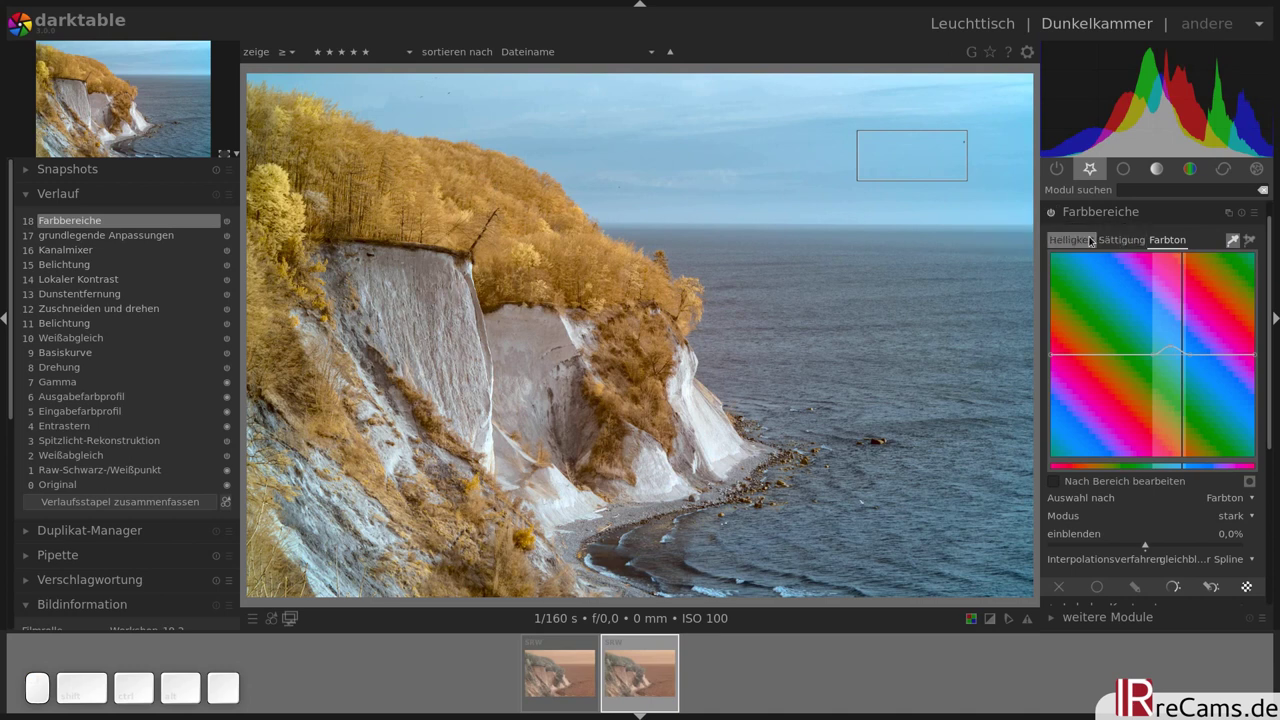
left_click(1116, 236)
left_click(1149, 354)
left_click(1189, 354)
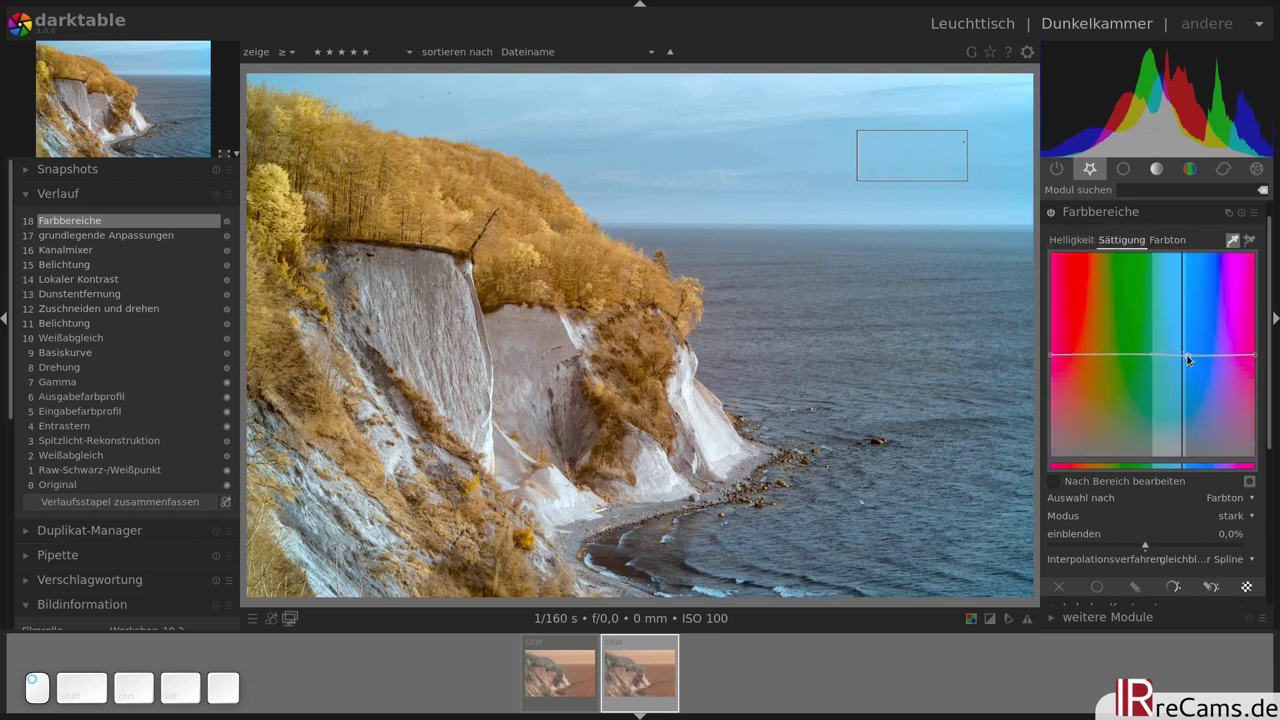
left_click_drag(1175, 353, 1182, 322)
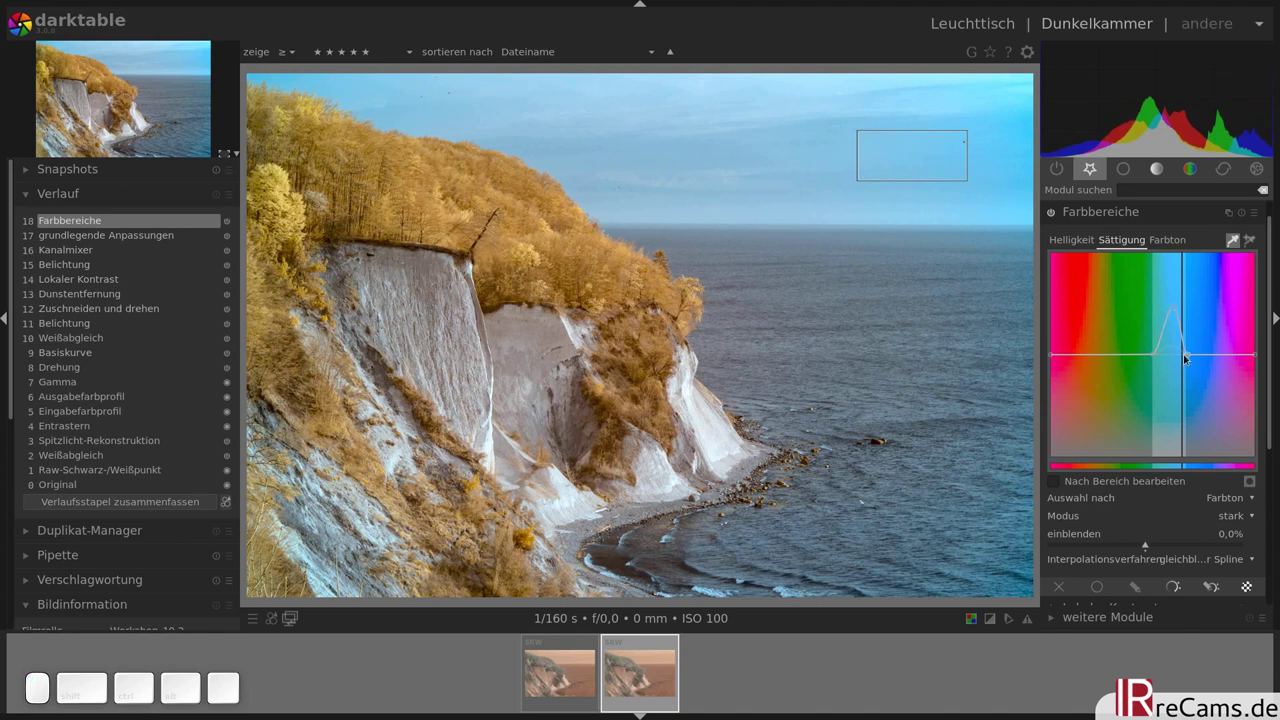
left_click_drag(1188, 352, 1119, 242)
- Toggle colour zones to compare the result and stop colour sampling
left_click(1050, 207)
left_click(1050, 207)
left_click(1050, 207)
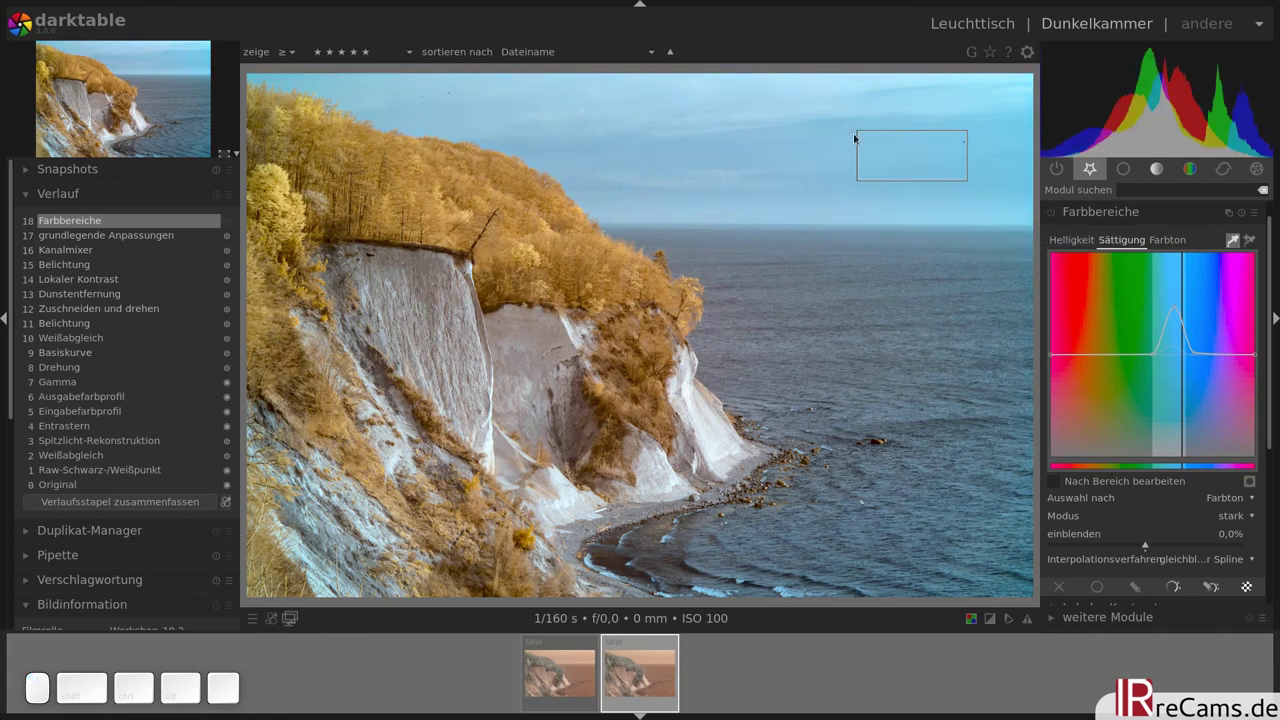
left_click(1050, 208)
left_click(1237, 246)
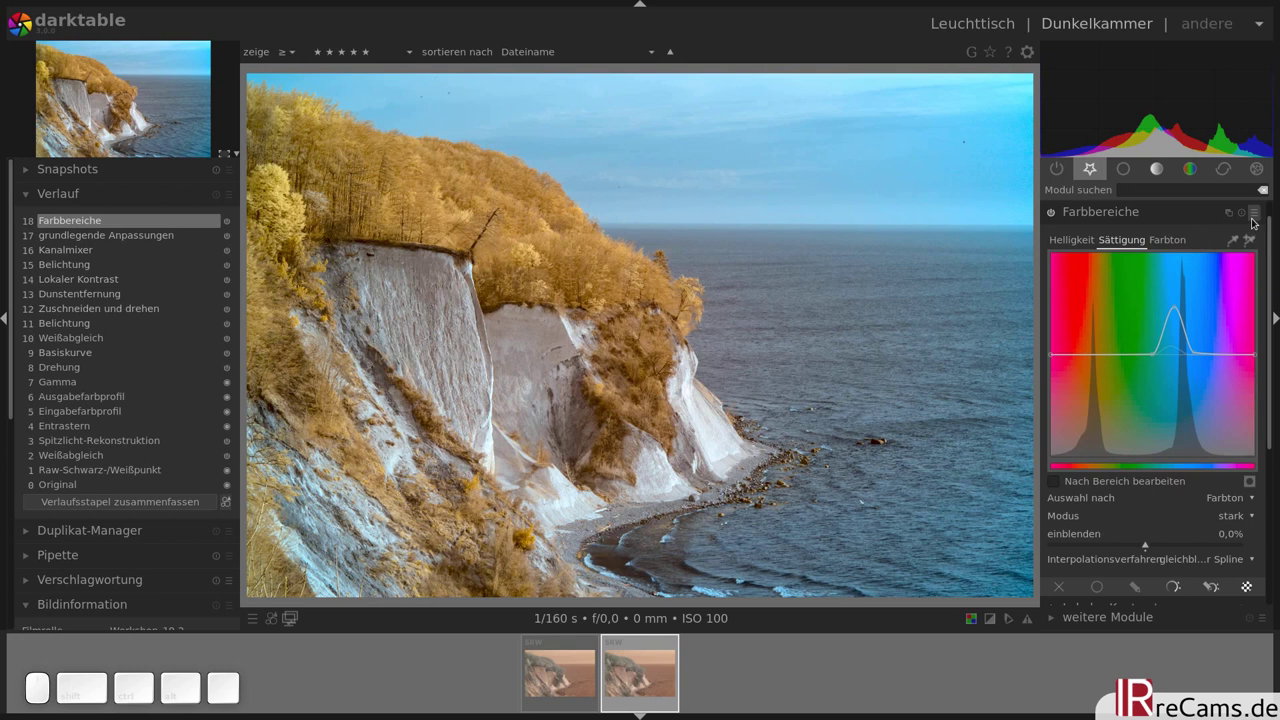
- Create a second colour zones instance and boost saturation of the foliage's orange hues
left_click(1236, 216)
left_click(1172, 221)
scroll("up", 3)
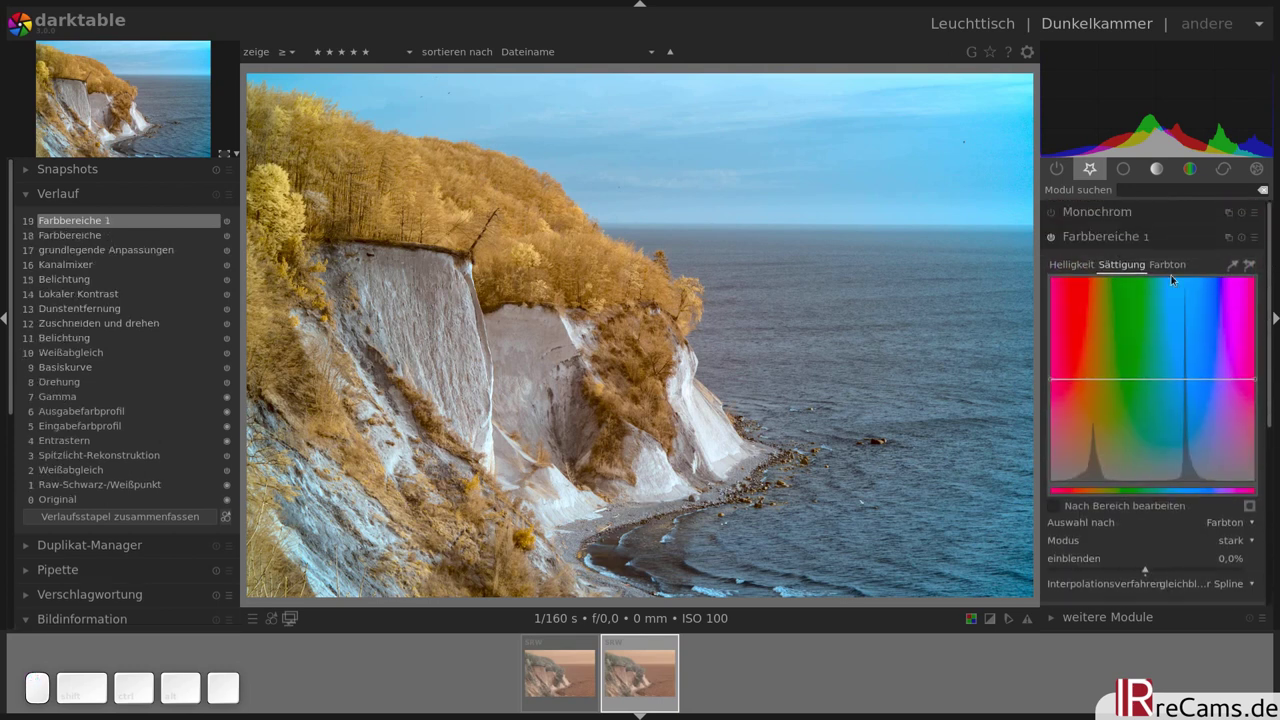
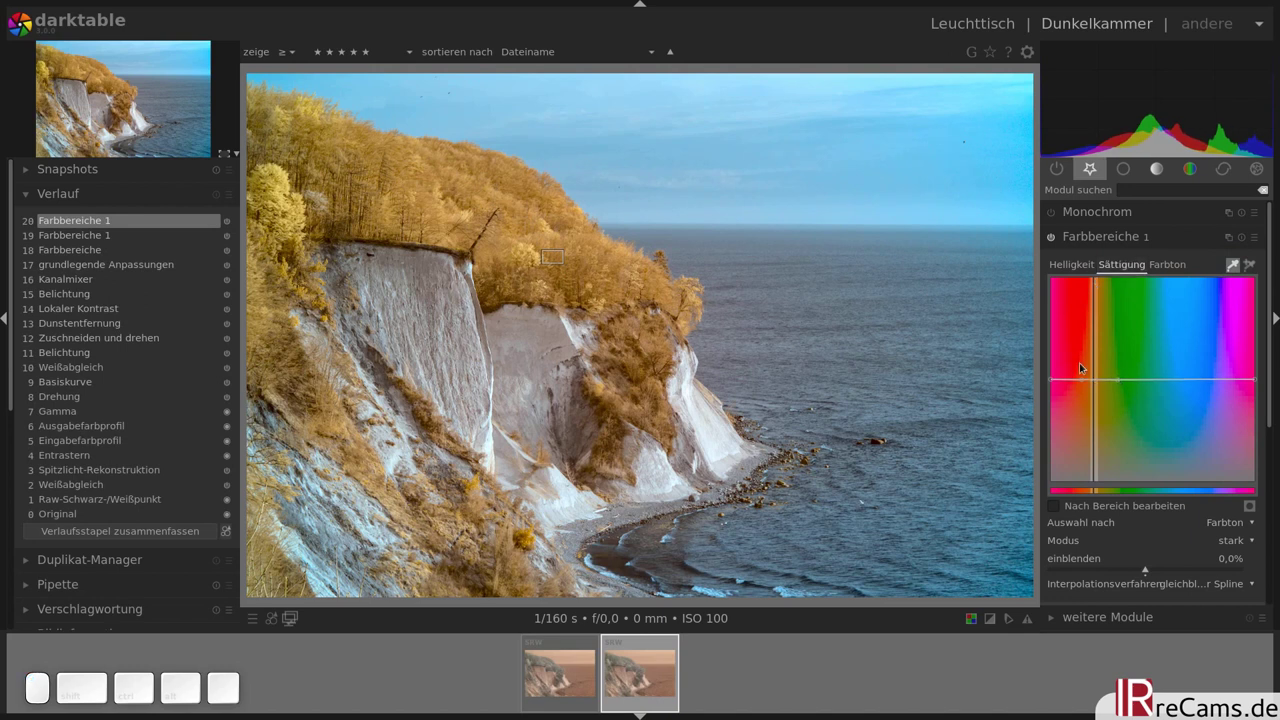
left_click_drag(1103, 380, 1160, 282)
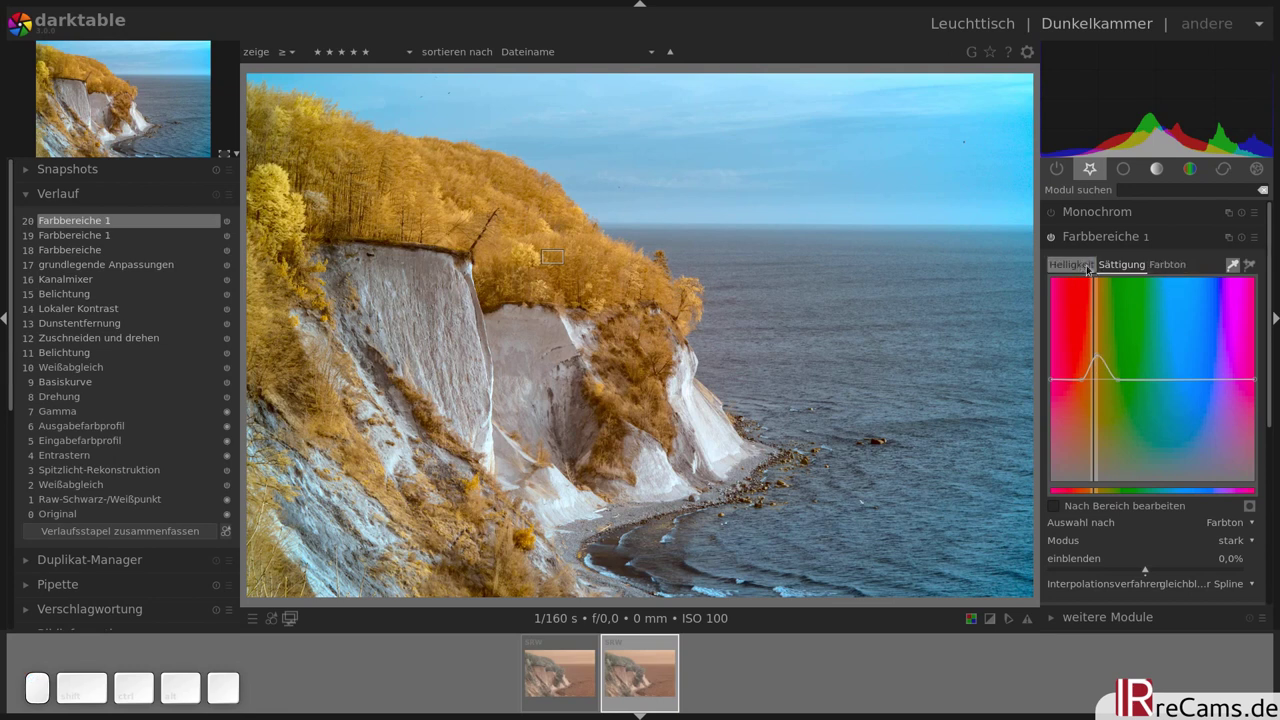
- Tweak lightness of the foliage hues slightly, compare on/off and collapse the module
left_click(1082, 267)
left_click(1076, 378)
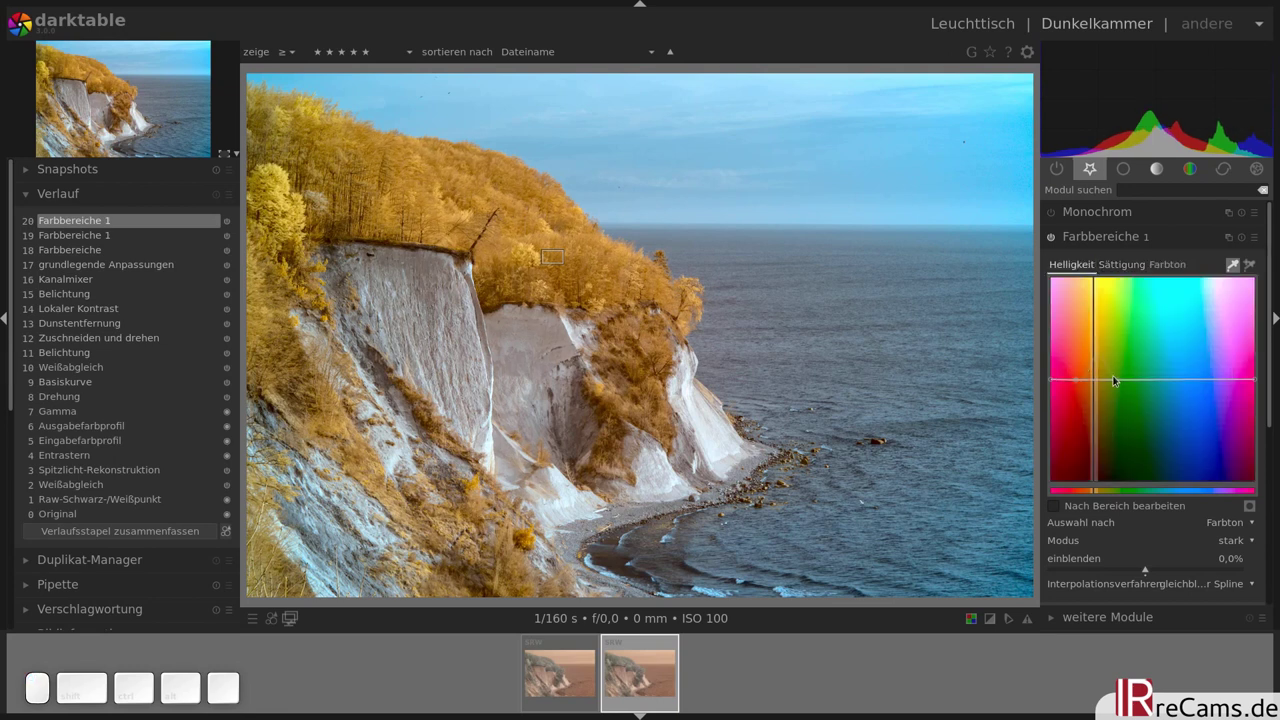
left_click(1124, 380)
left_click(1096, 379)
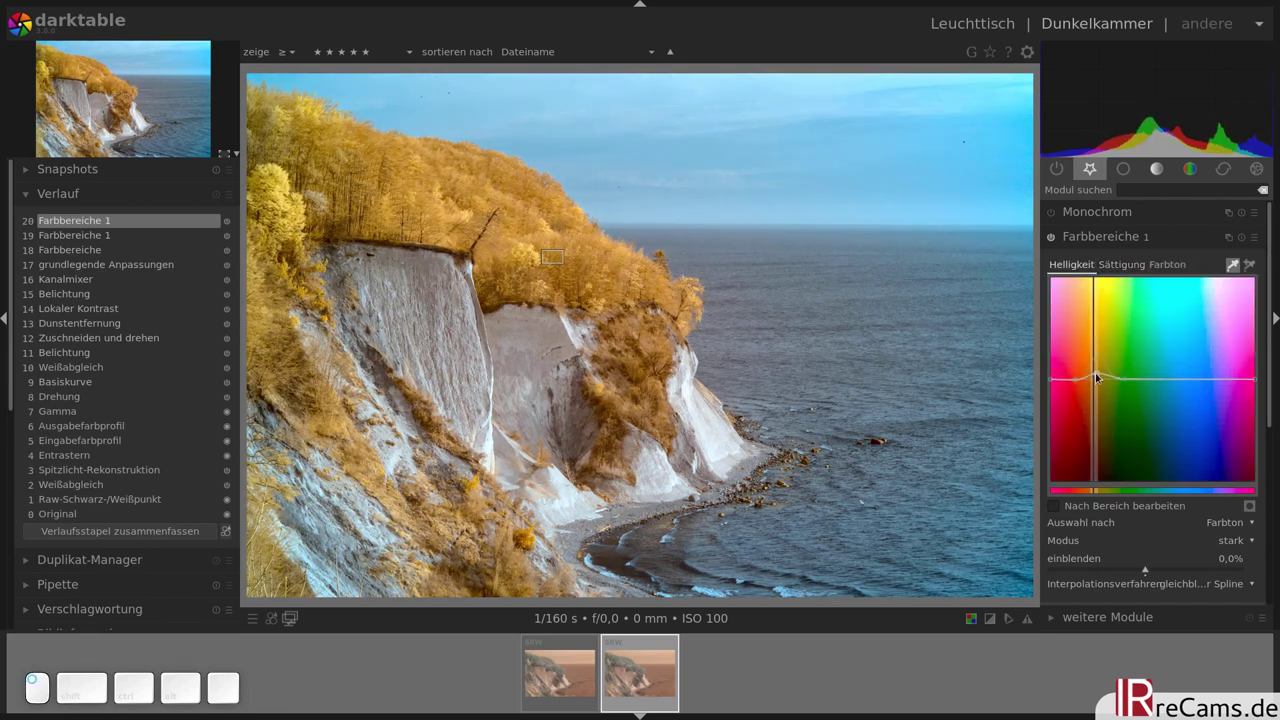
left_click(1054, 237)
left_click(1054, 237)
left_click(1054, 237)
left_click(1054, 237)
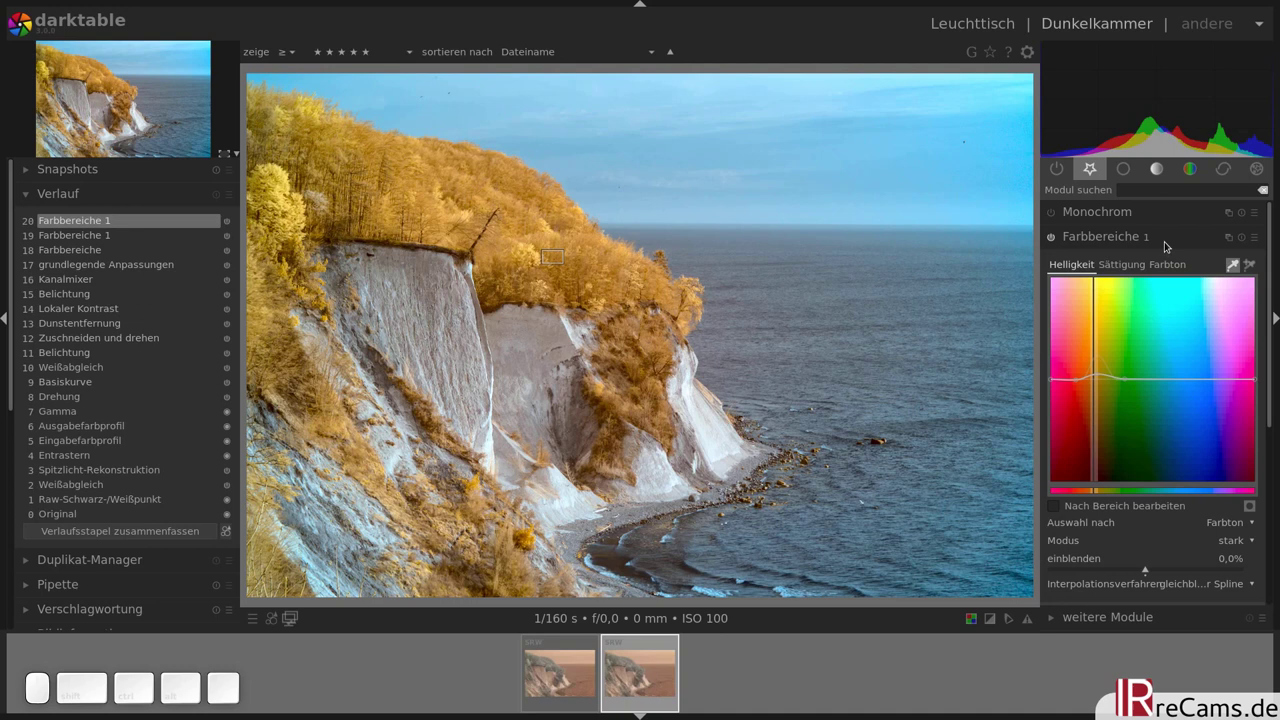
left_click(1168, 246)
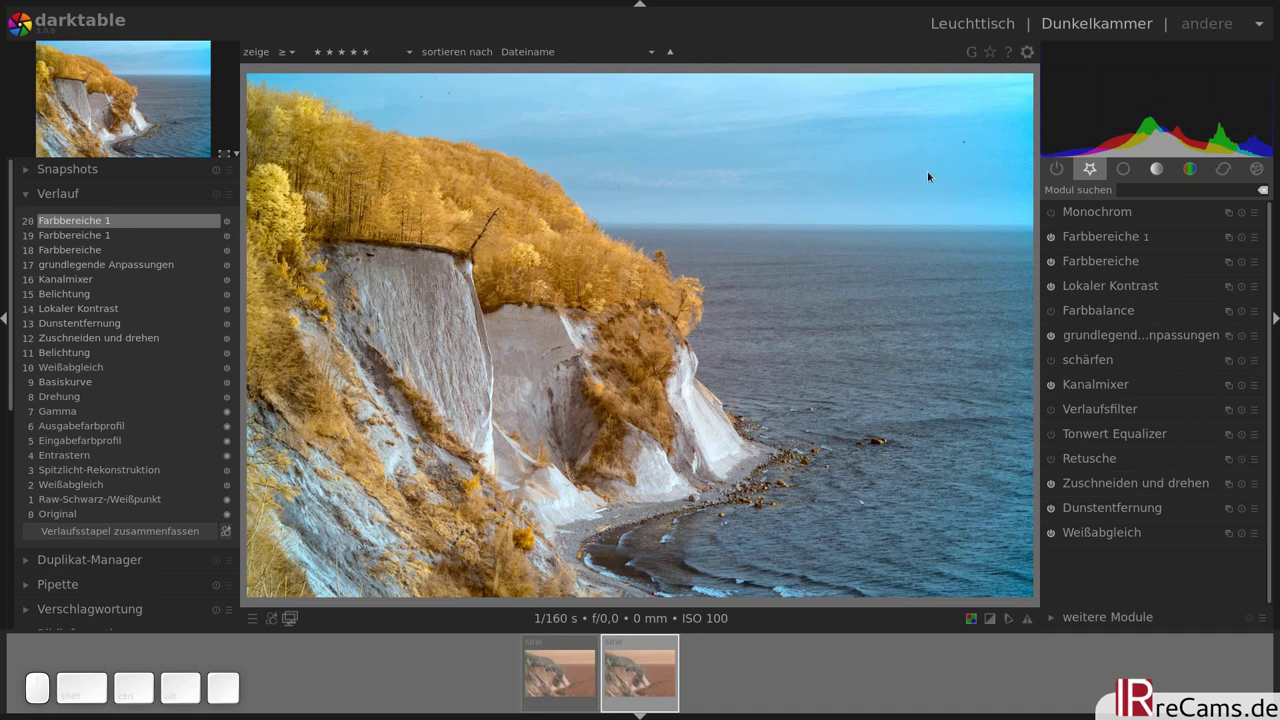
- Zoom into the sky and heal the dust spots with circular retouch shapes
scroll("up", 3)
left_click_drag(943, 132, 872, 306)
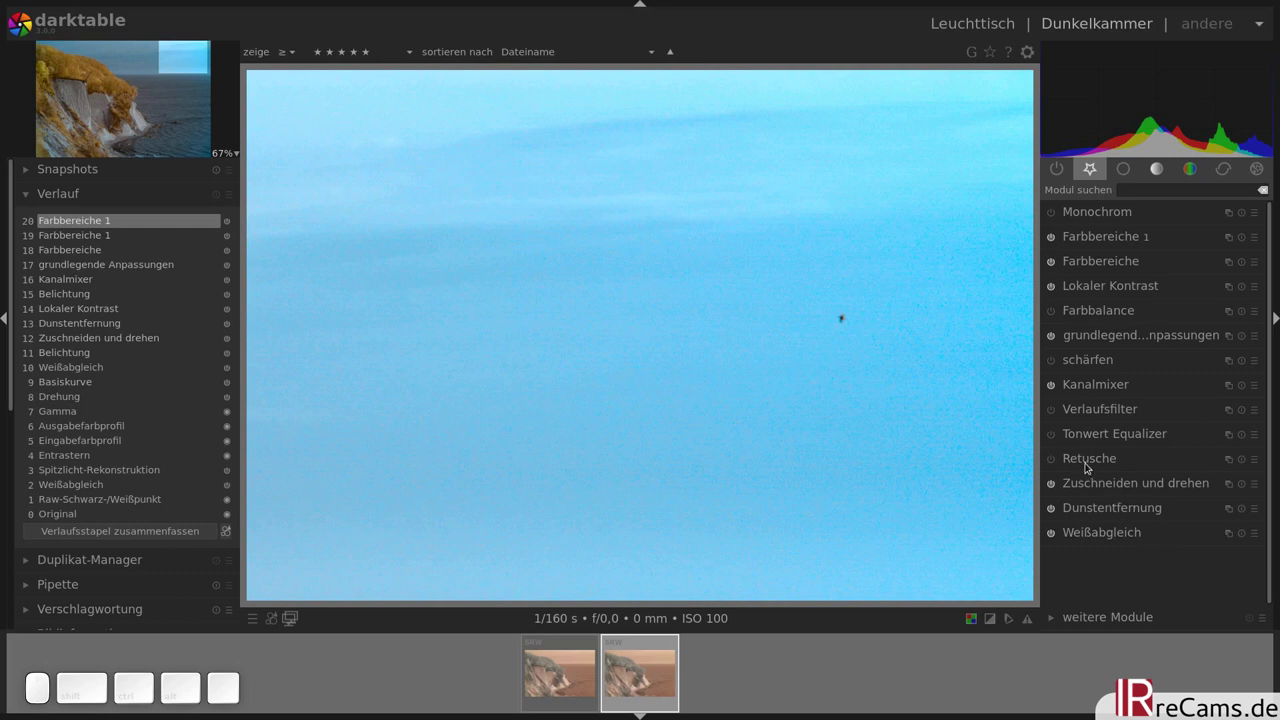
left_click(1088, 466)
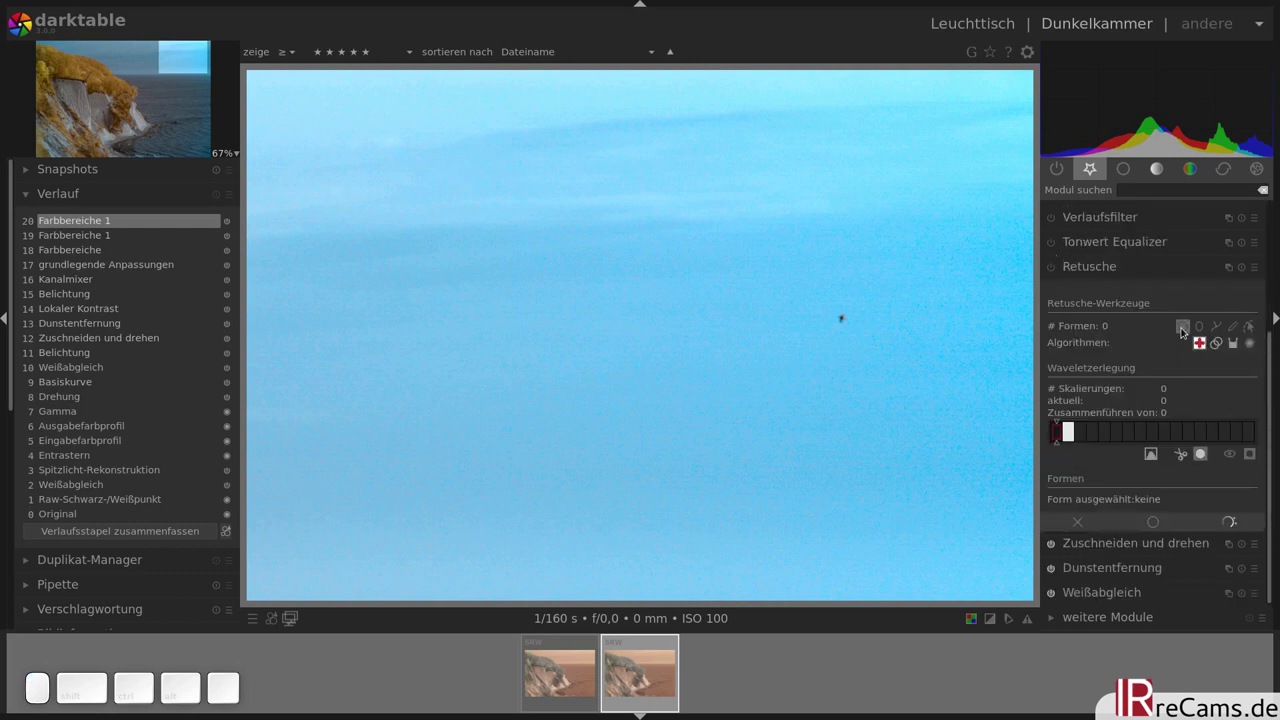
left_click_drag(844, 316, 904, 312)
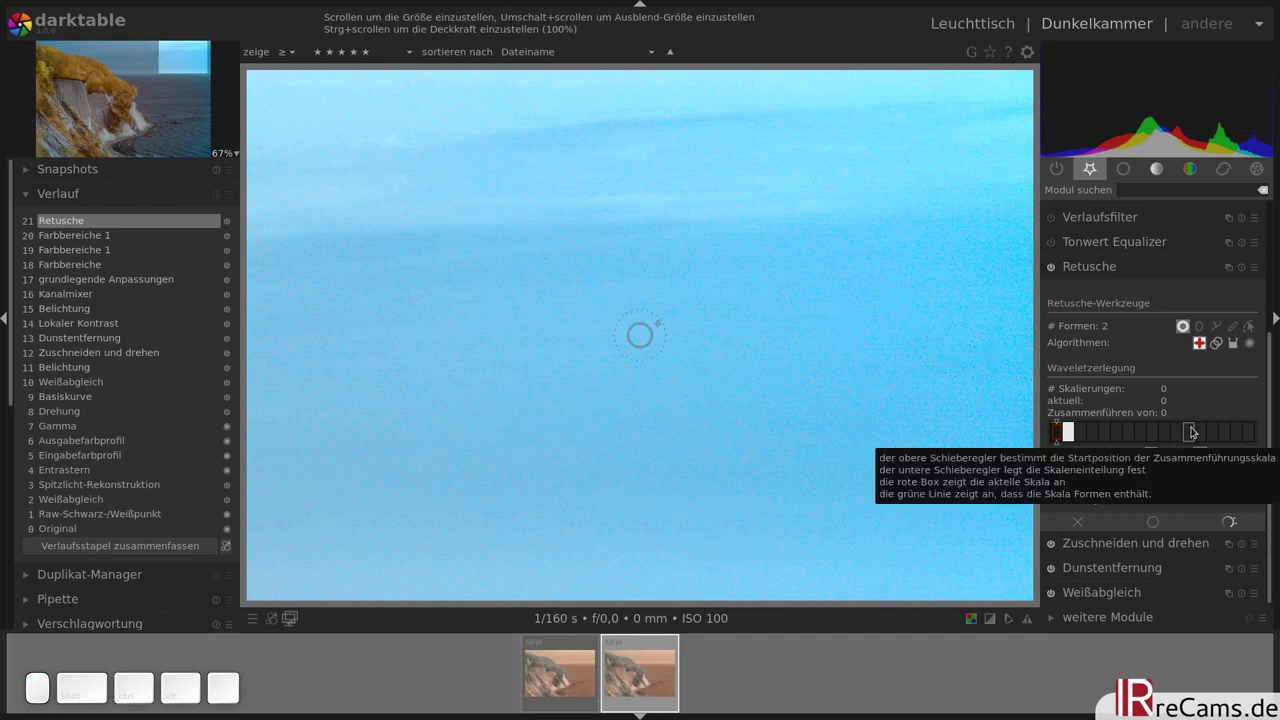
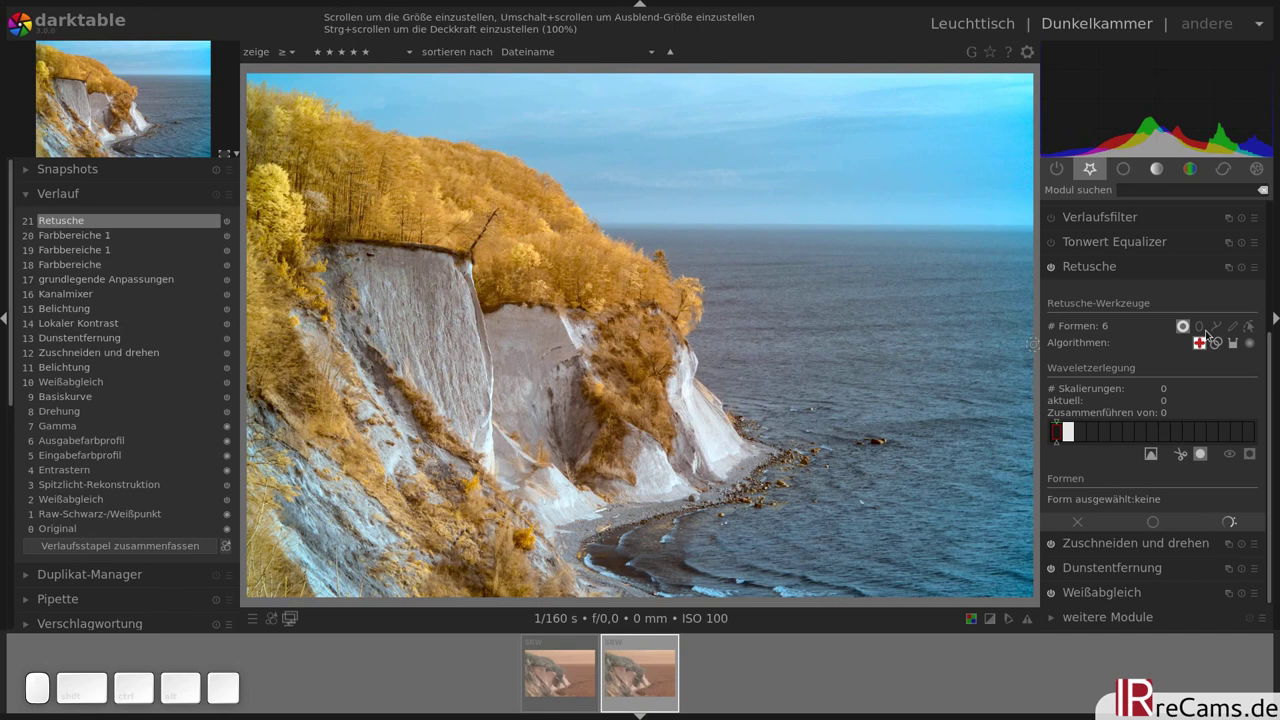
left_click(1141, 270)
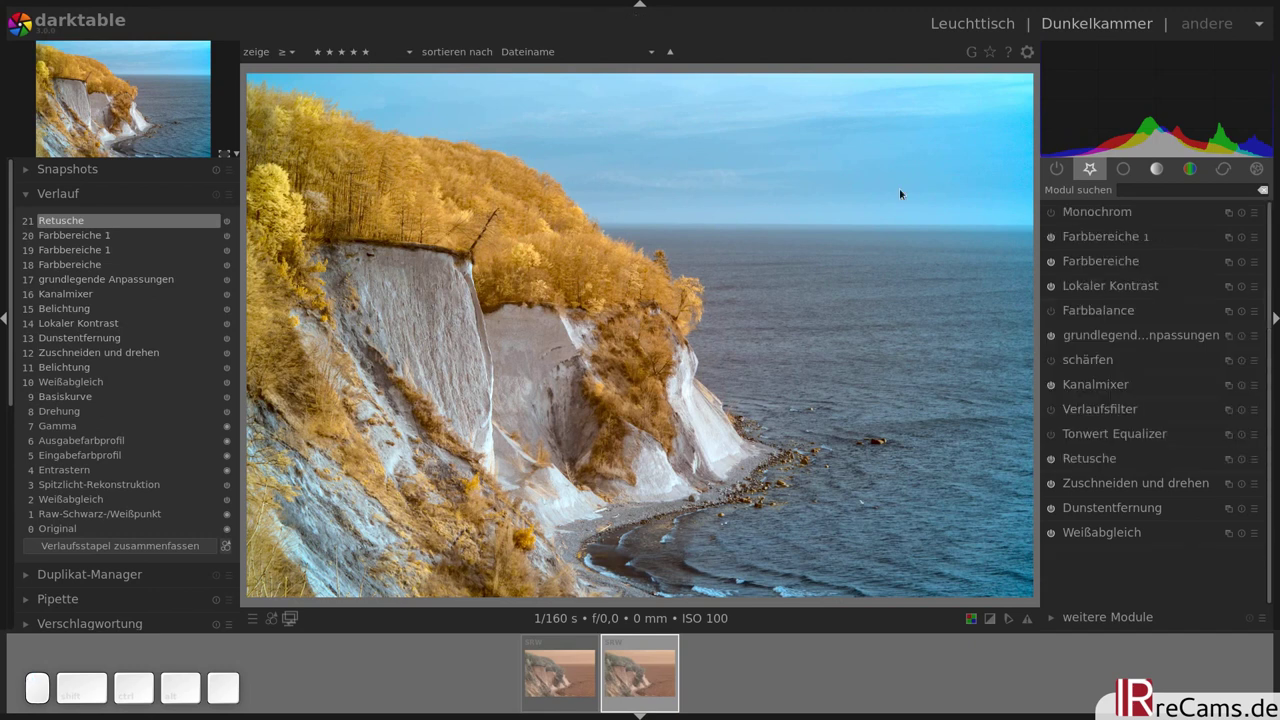
- Enable sharpening with amount about 1.49, toggling it on and off to compare on the trees
scroll("up", 3)
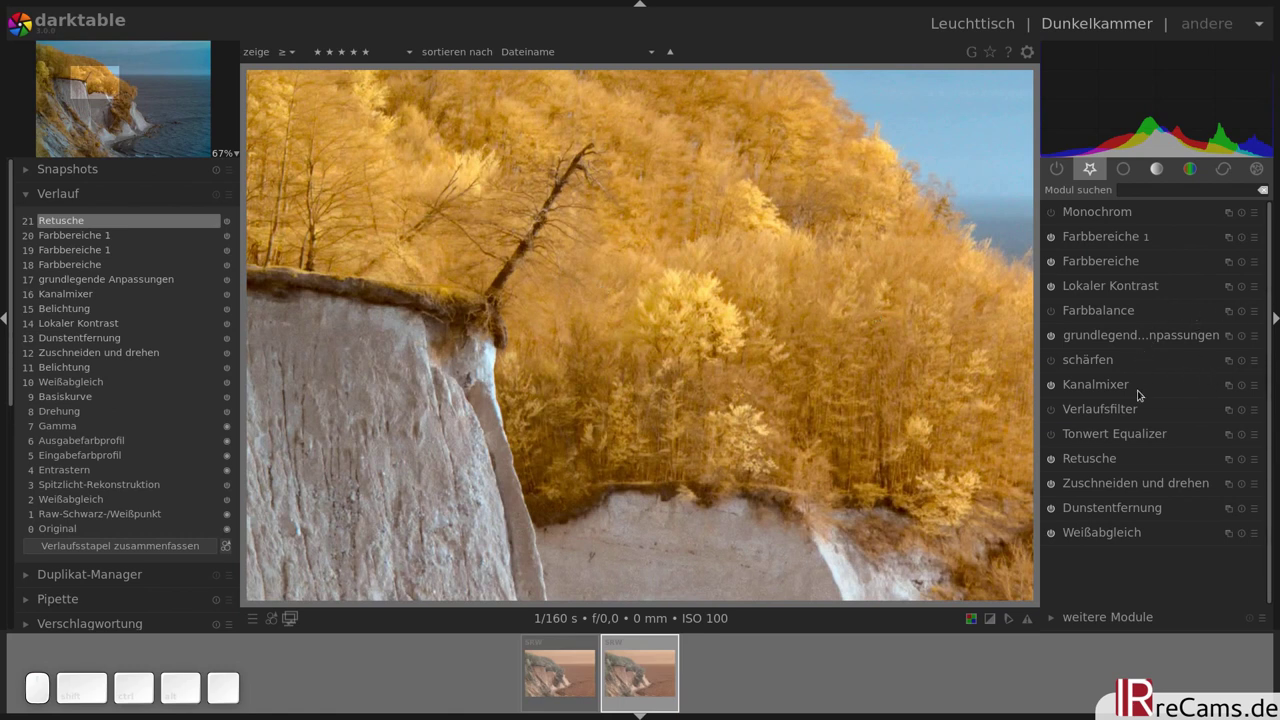
left_click(1100, 364)
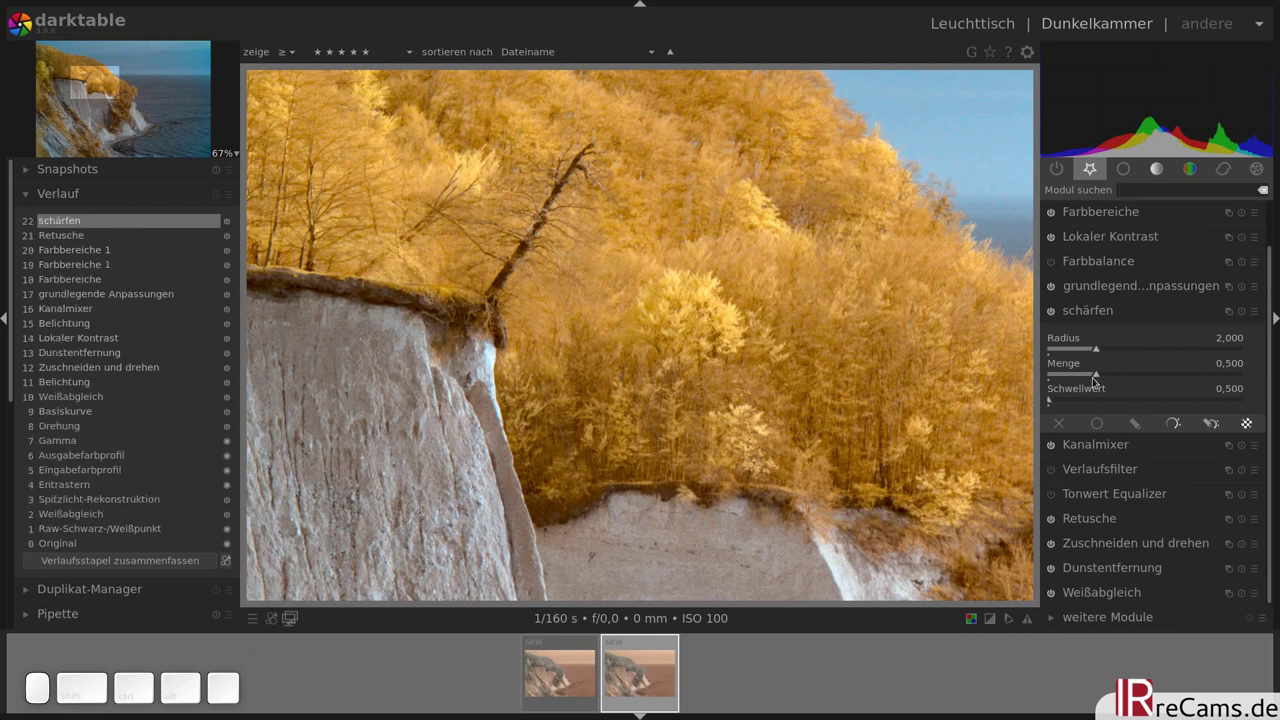
left_click_drag(1099, 378, 1166, 372)
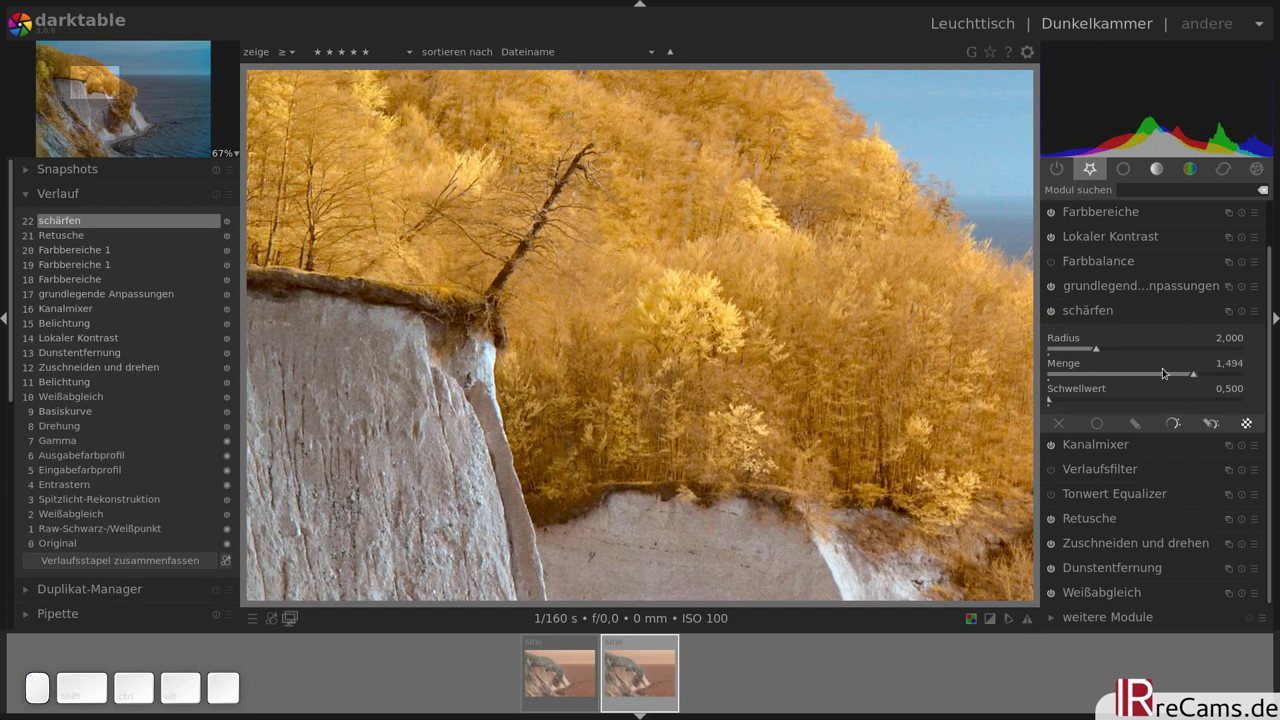
left_click(1055, 311)
left_click(1055, 311)
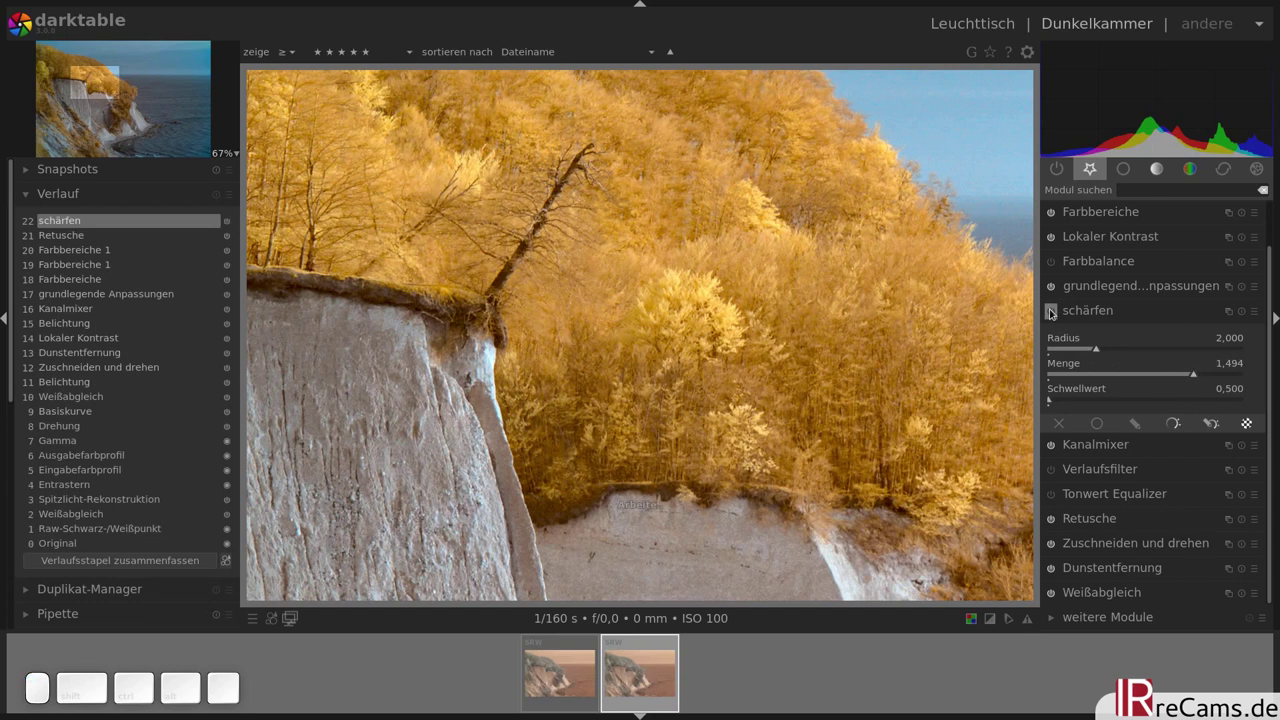
left_click(1055, 311)
left_click(1055, 311)
left_click(1113, 318)
left_click_drag(915, 237, 845, 331)
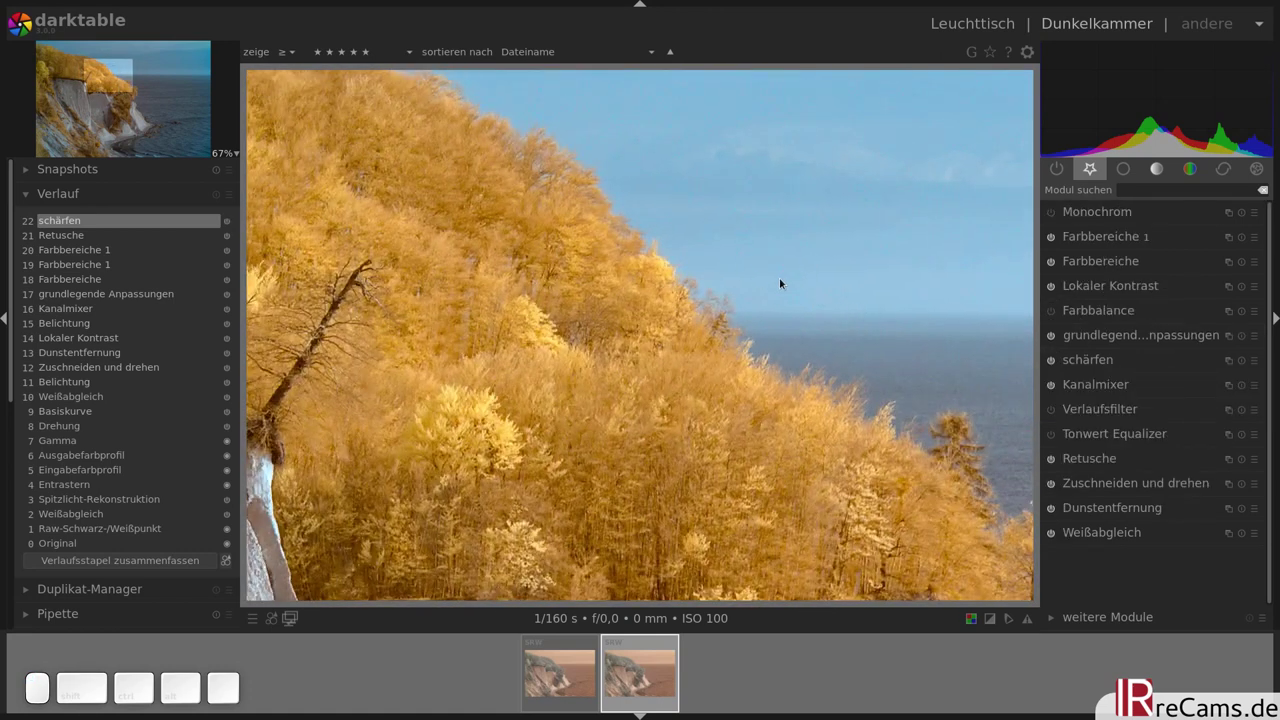
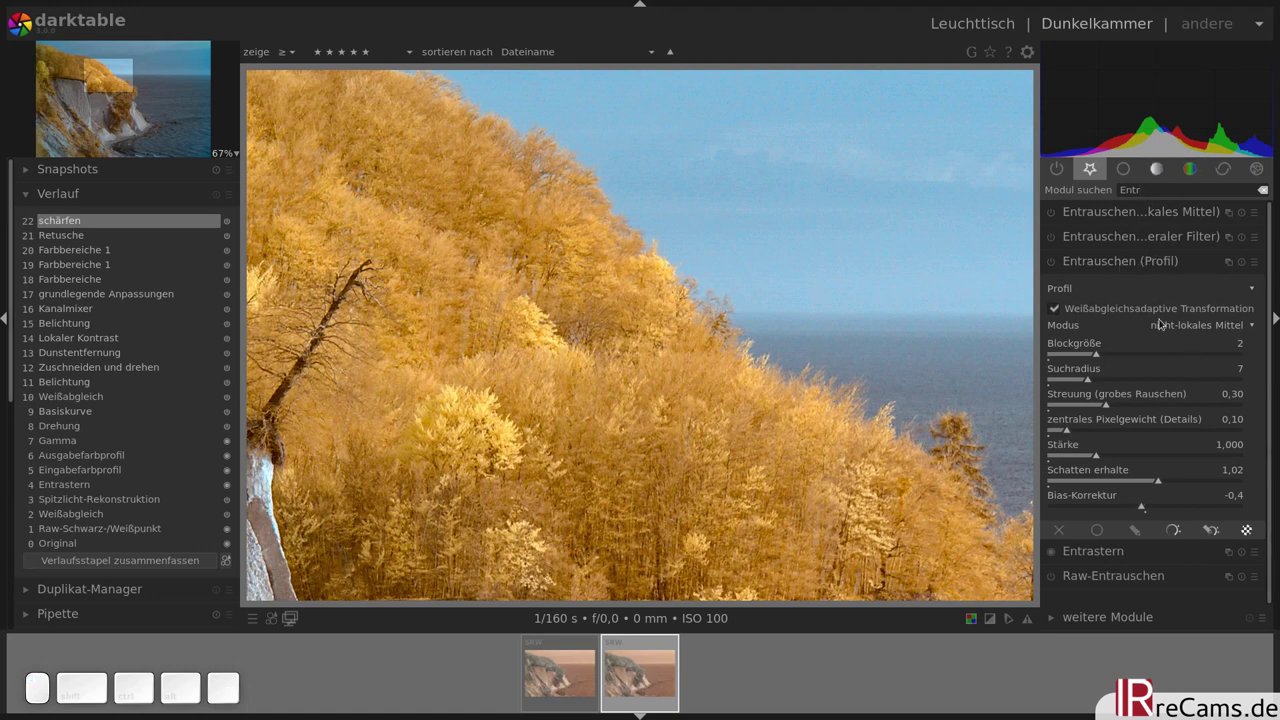
- Choose the generische Poisson-Verteilung profile in Entrauschen (Profil) and toggle the overexposure indicator off
left_click(1259, 264)
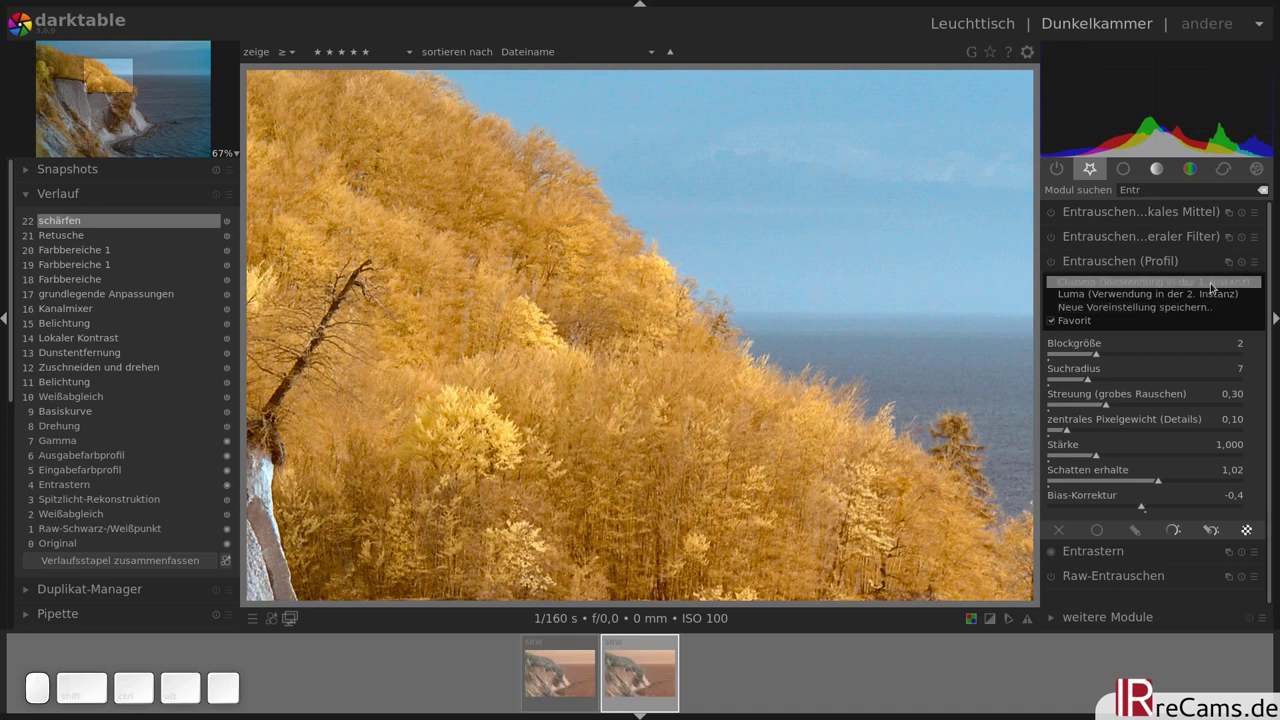
left_click(1214, 291)
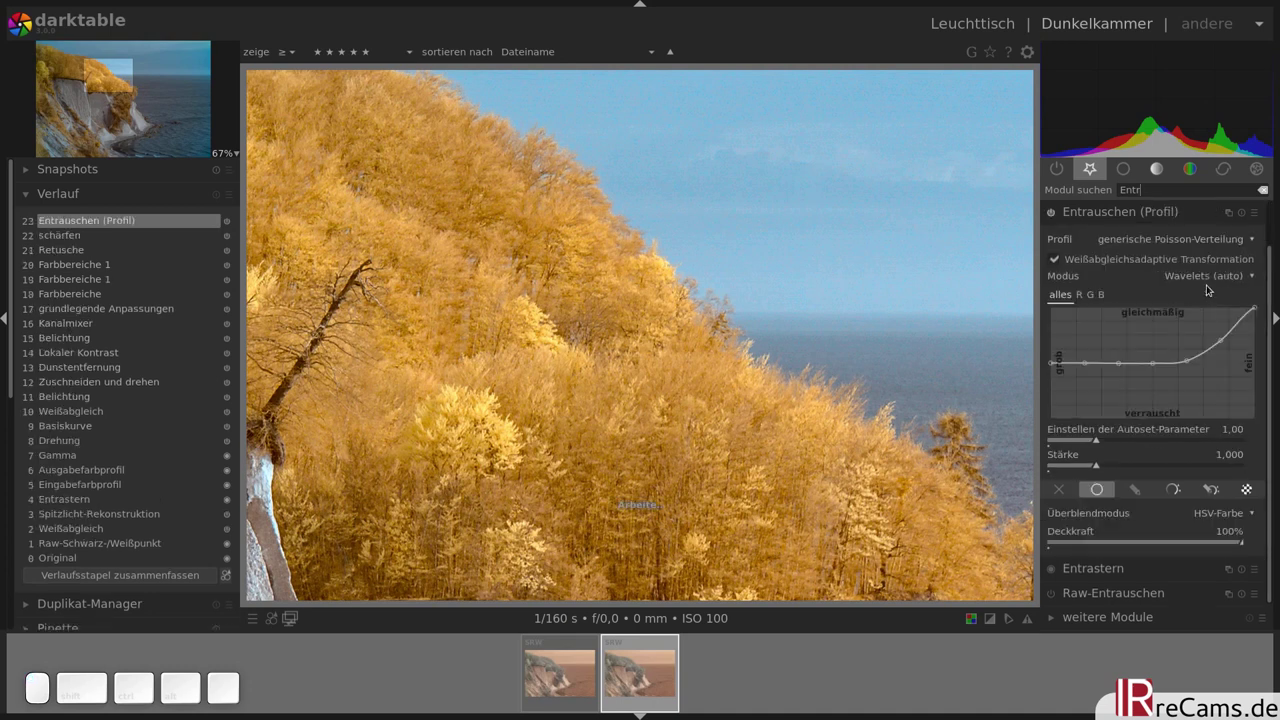
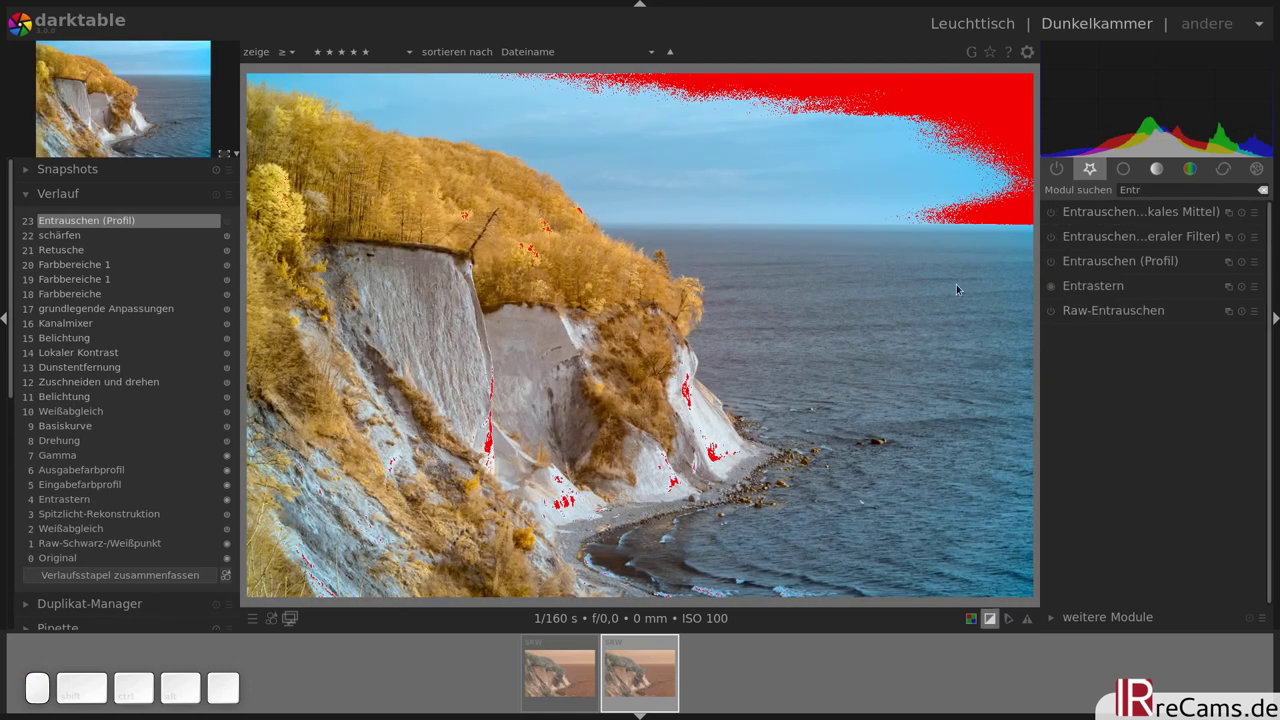
key("o")
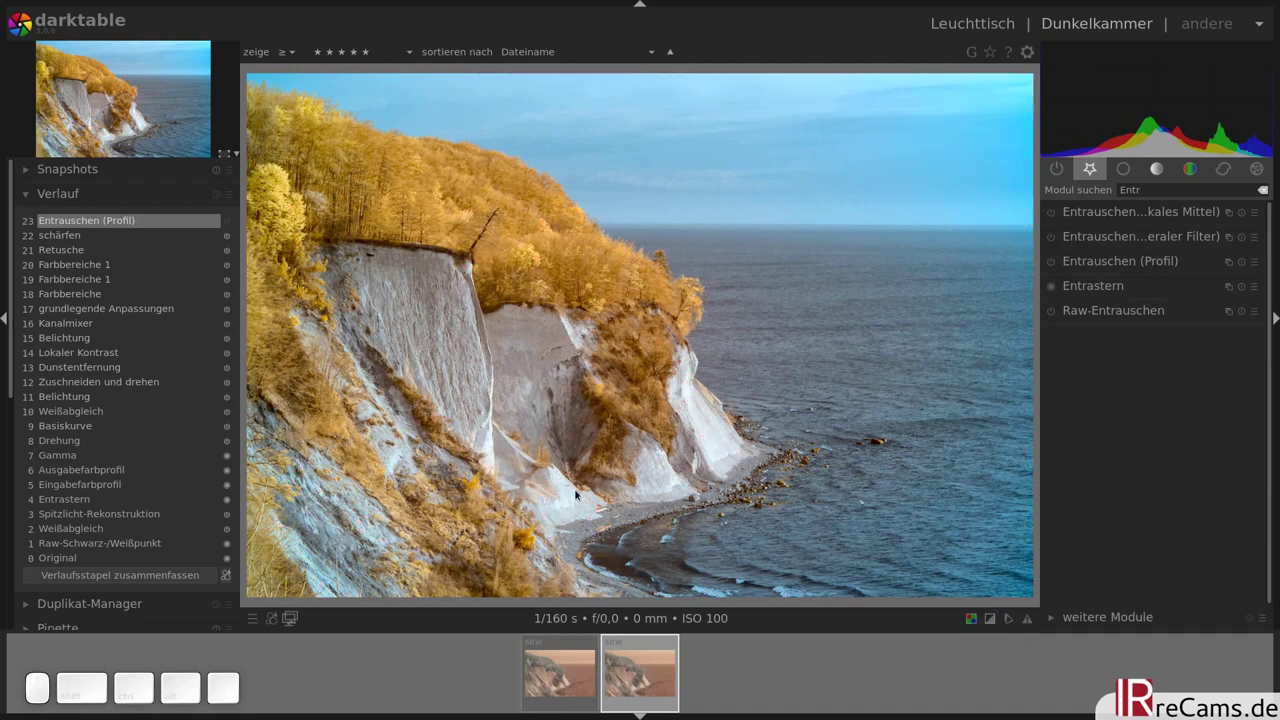
key("o")
key("o")
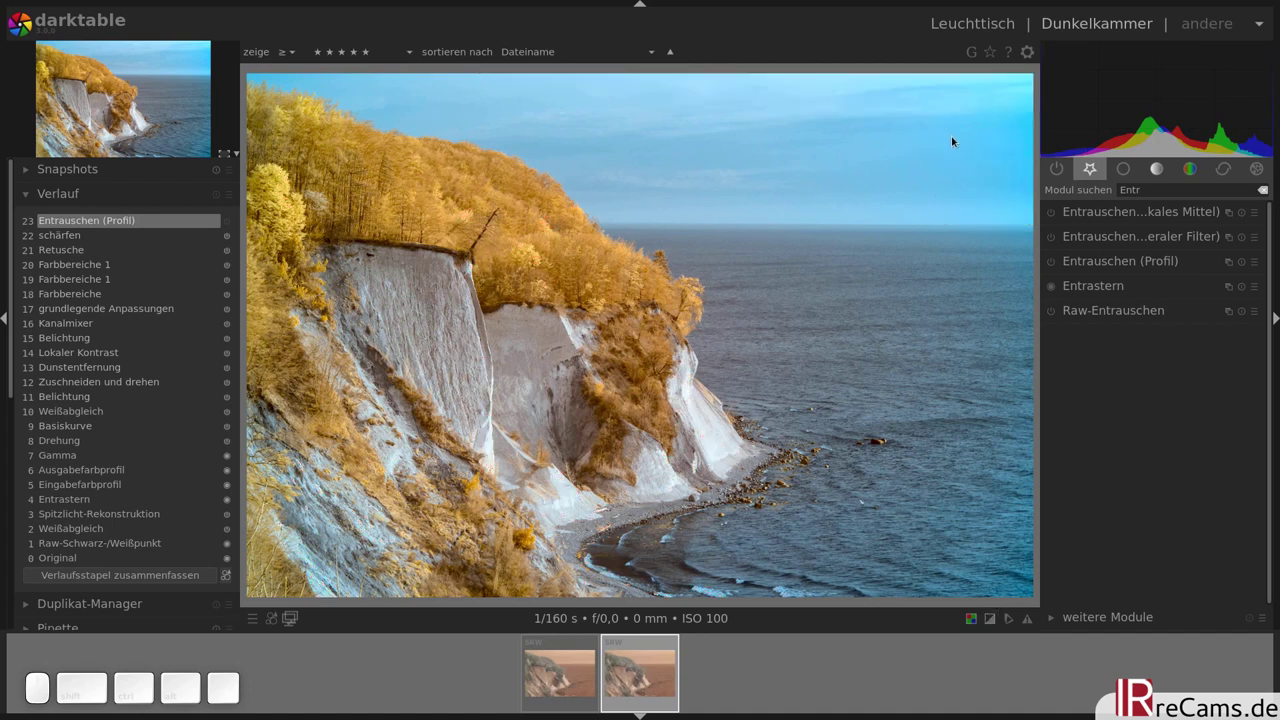
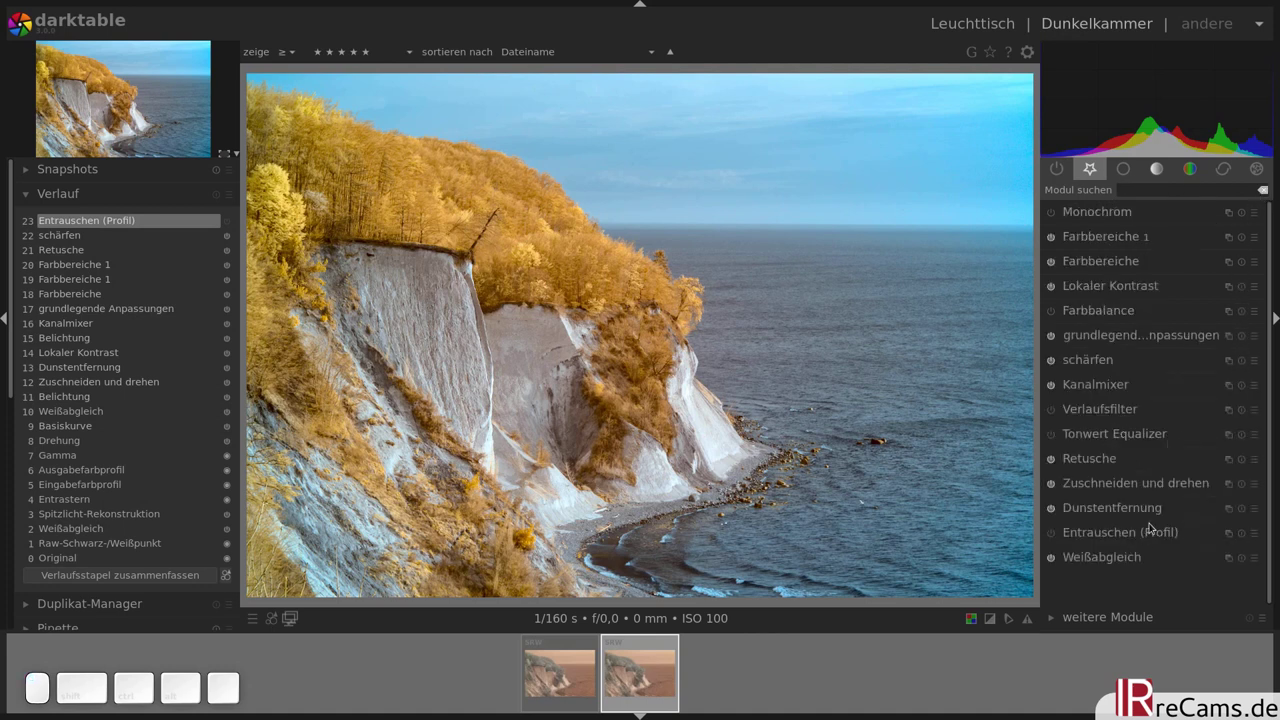
- Enable Verlaufsfilter, tilt the gradient about -26° across the sky and lower density to 0,40 EV
left_click(1129, 416)
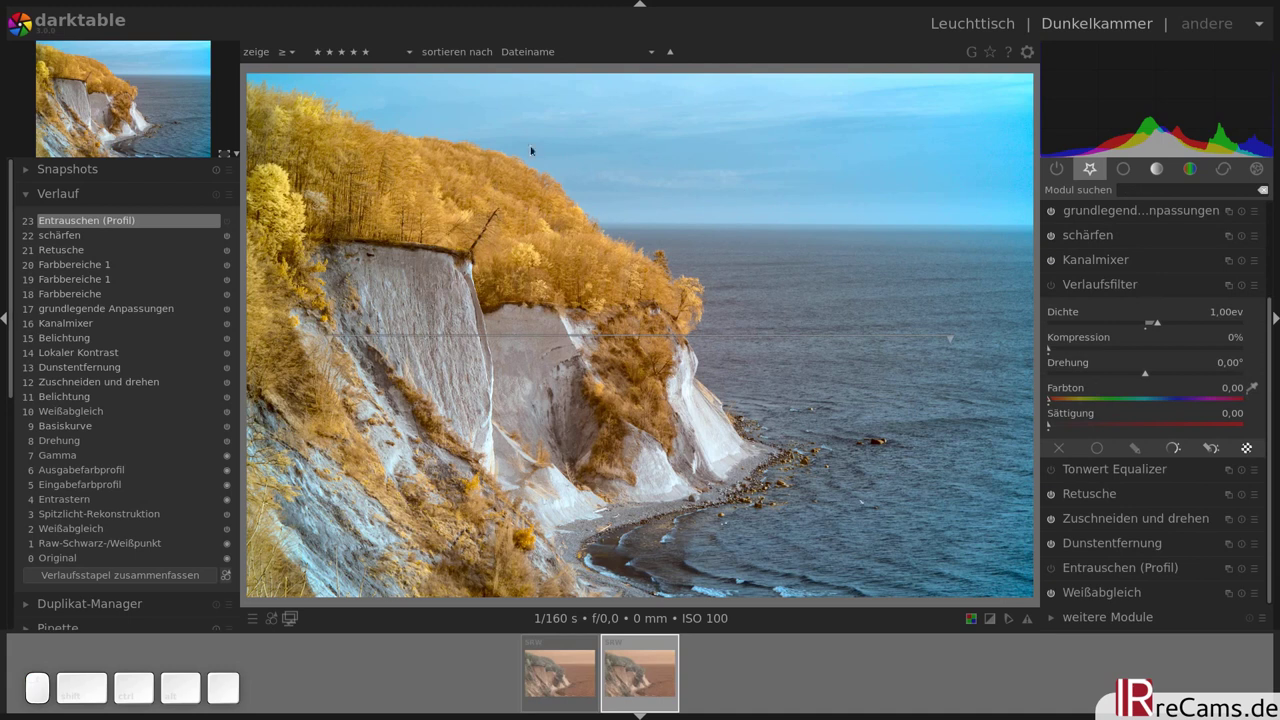
left_click_drag(422, 136, 988, 331)
scroll("down", 3)
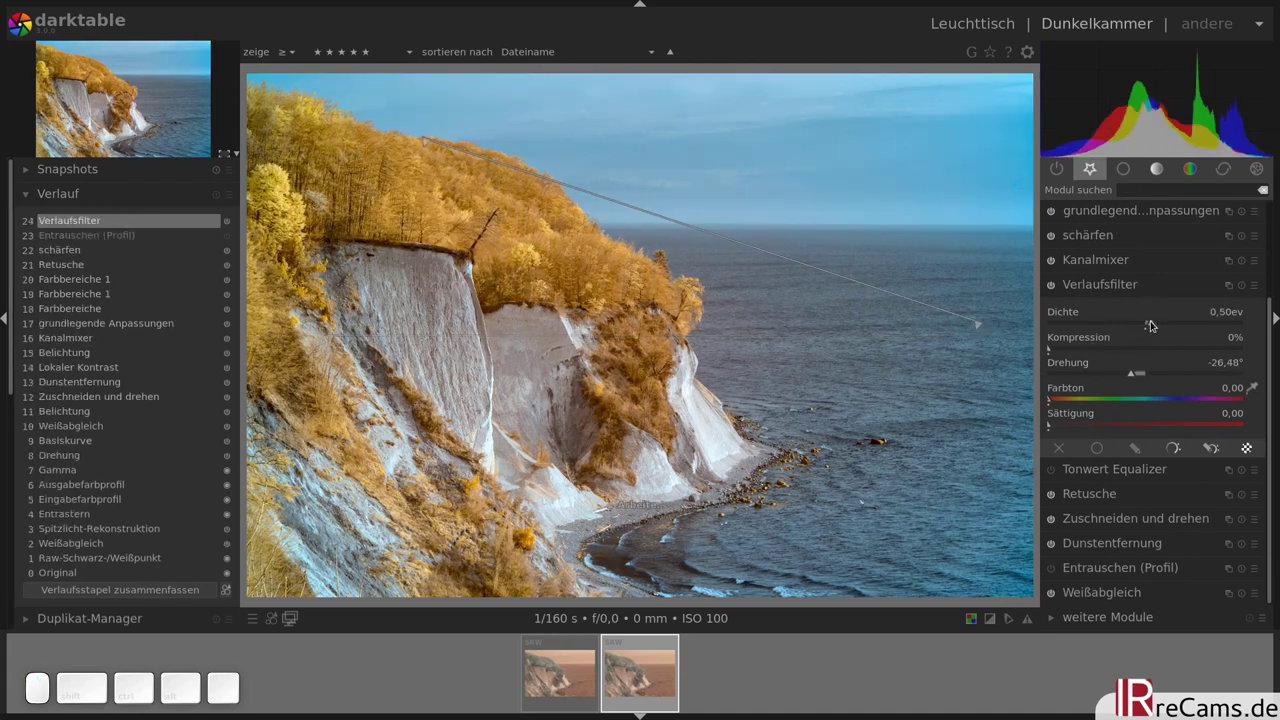
scroll("down", 3)
- Toggle the graduated filter off and on to compare, then check the overexposure indicator
left_click(1056, 286)
left_click(1056, 286)
key("o")
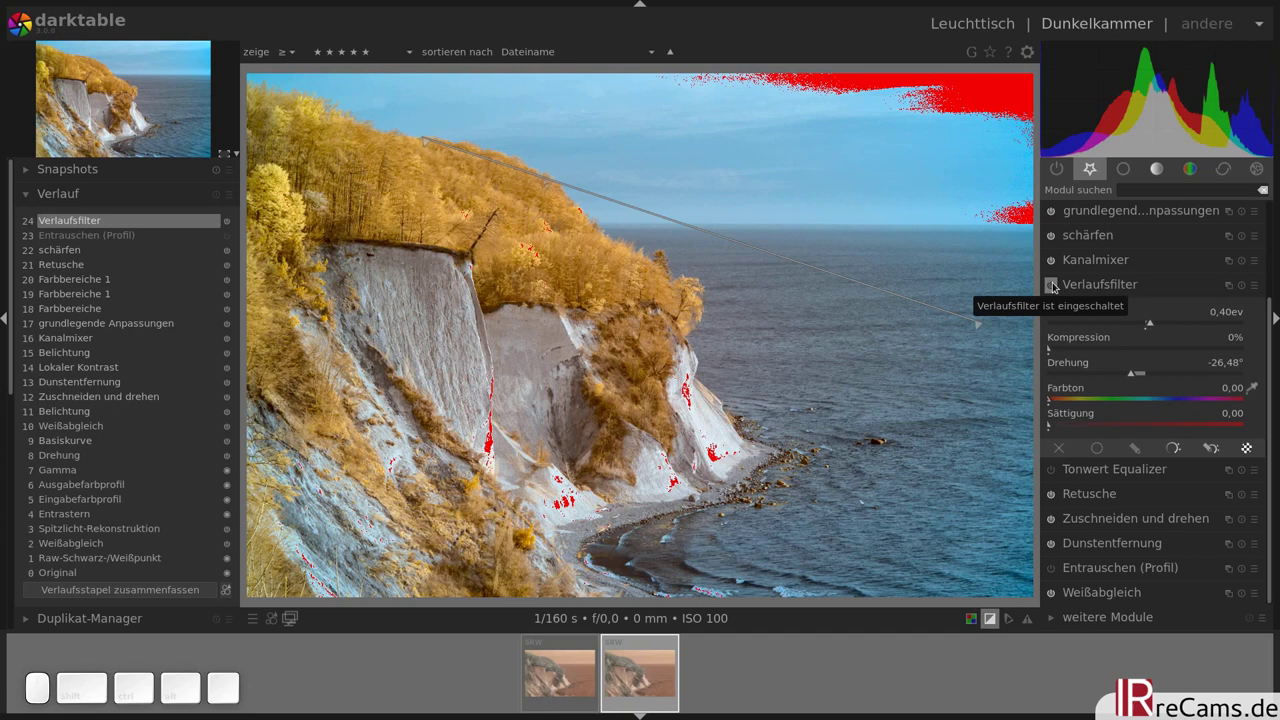
scroll("up", 3)
scroll("up", 3)
- Switch to the lighttable culling view with the original and edited photos side by side
key("o")
left_click(1120, 284)
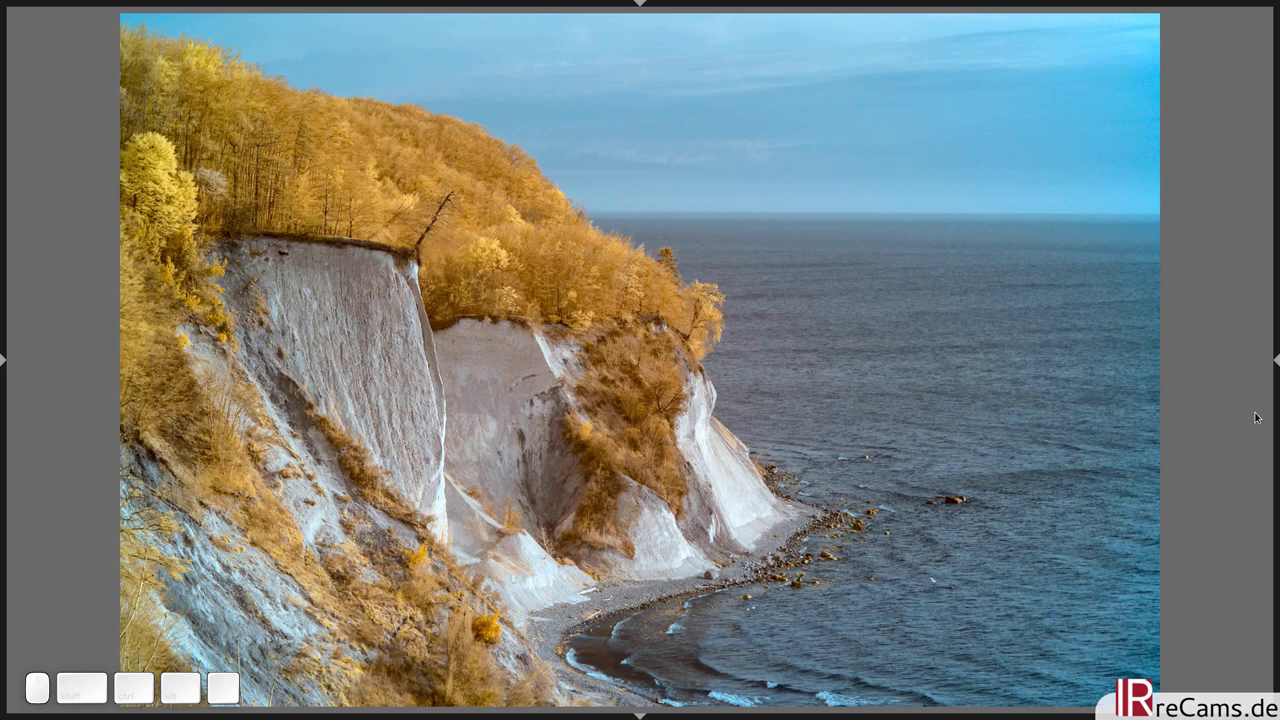
left_click(320, 347)
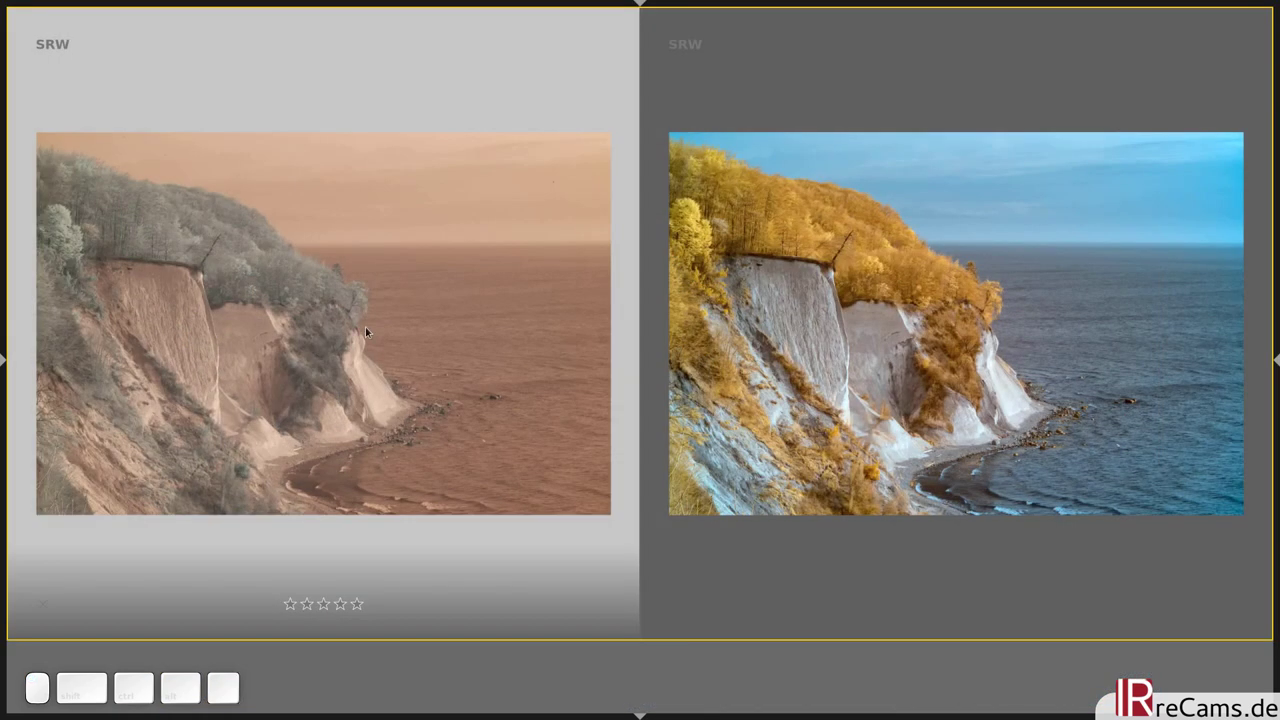